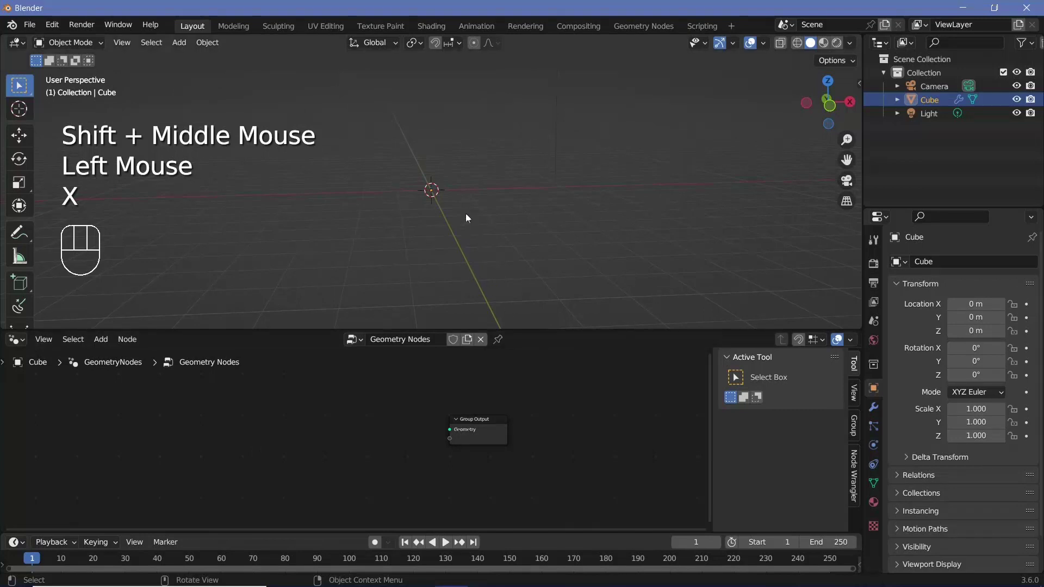
Step: Feed a Grid node into the output, sized 10 m with 100 vertices on each side
drag(472, 224, 468, 260)
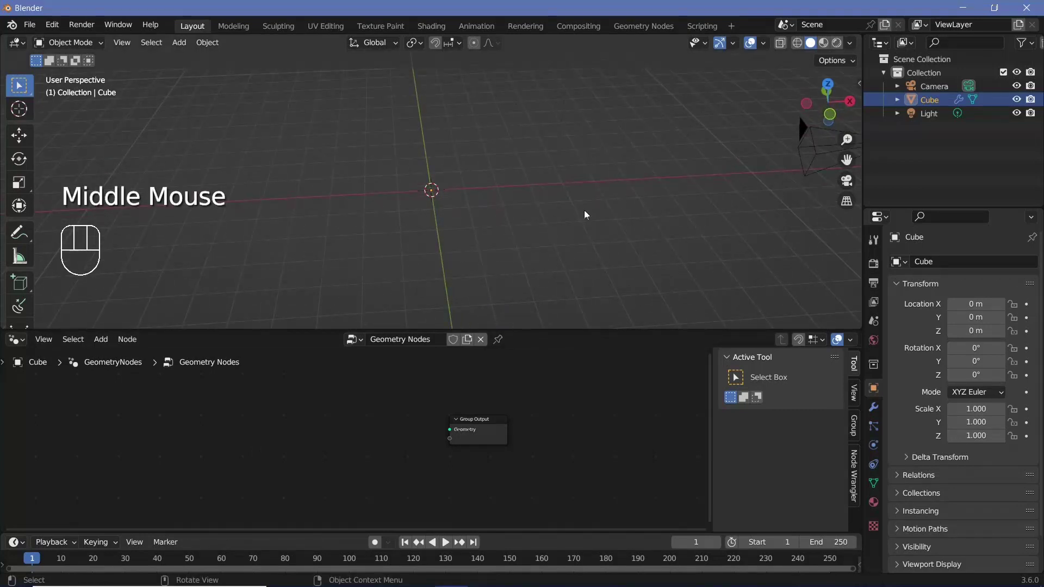
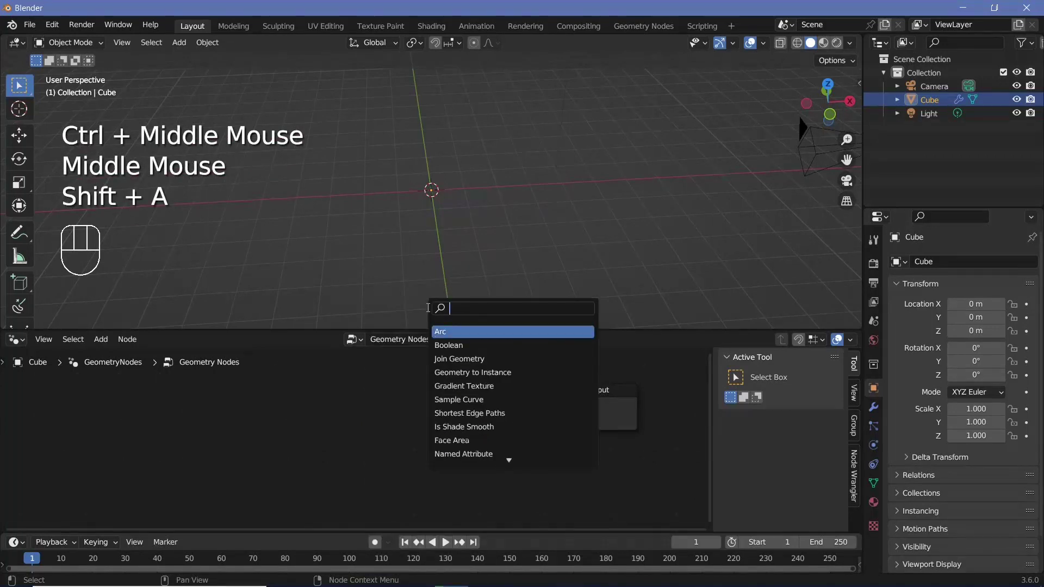
drag(292, 403, 394, 201)
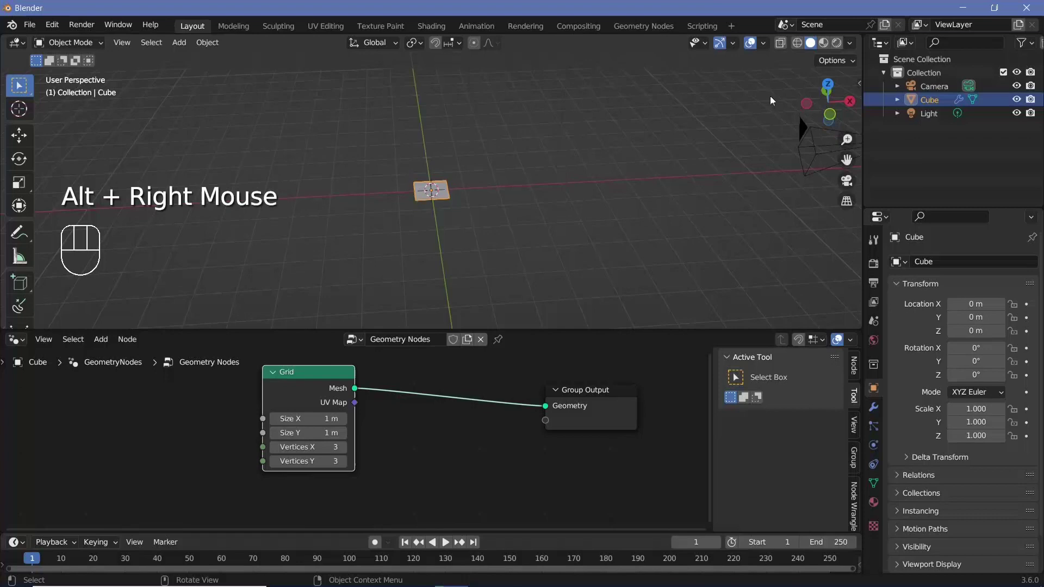
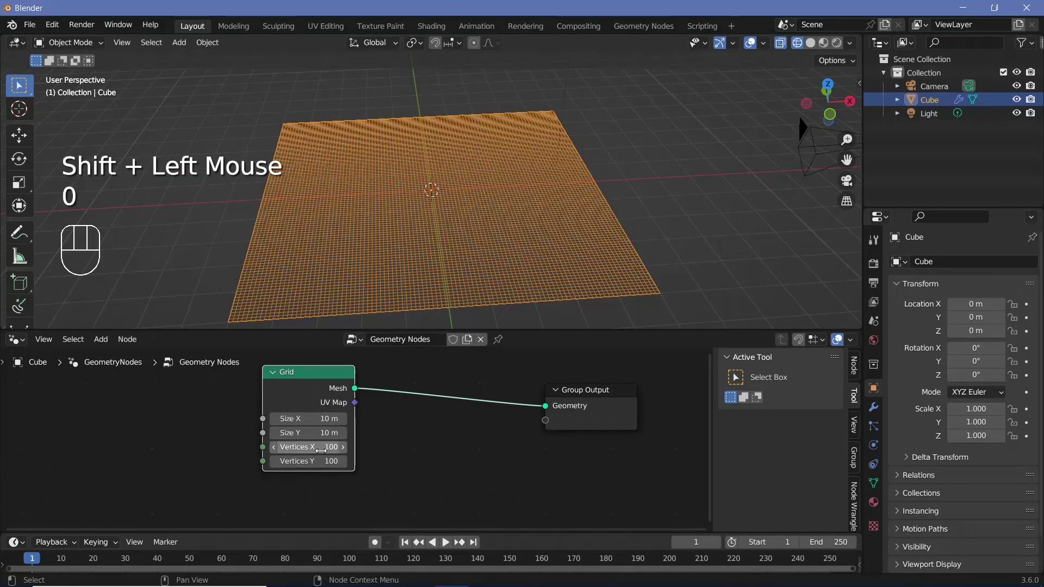
click(318, 392)
middle_click(461, 308)
drag(434, 268, 442, 247)
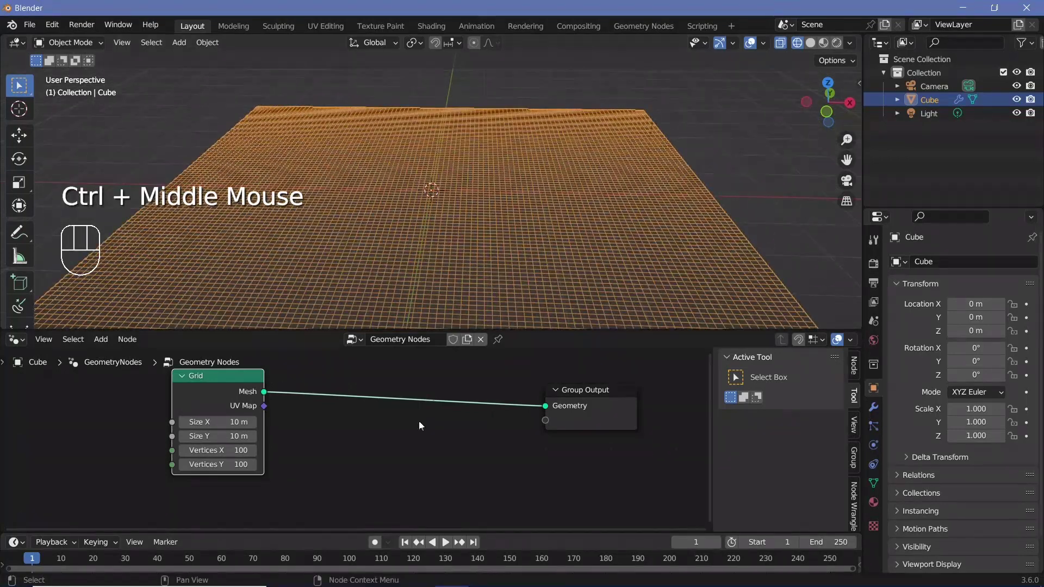
Step: Offset point positions with a Set Position node driven by LoopingNoise fed from Position
key(shift+a)
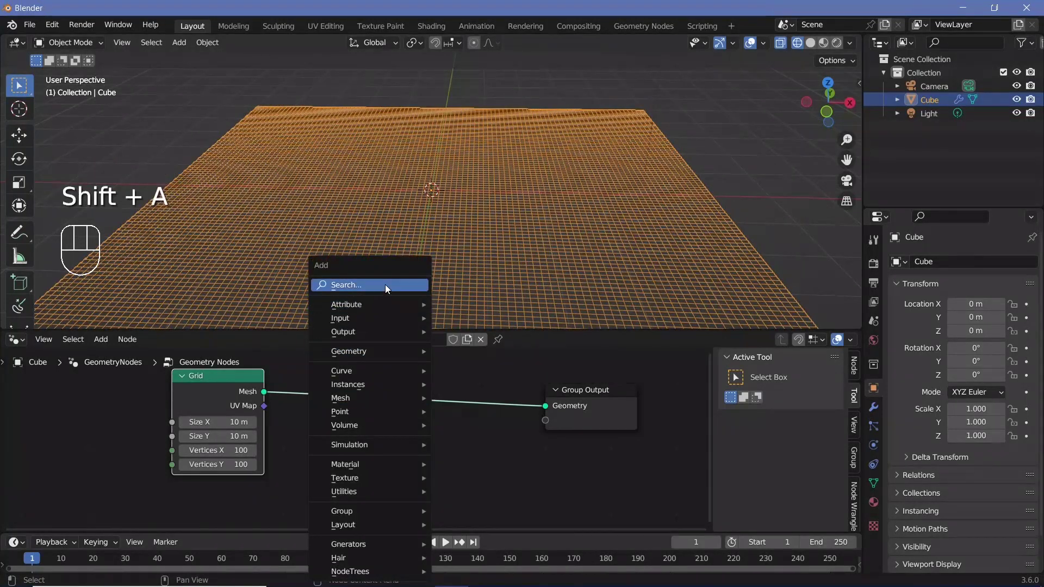
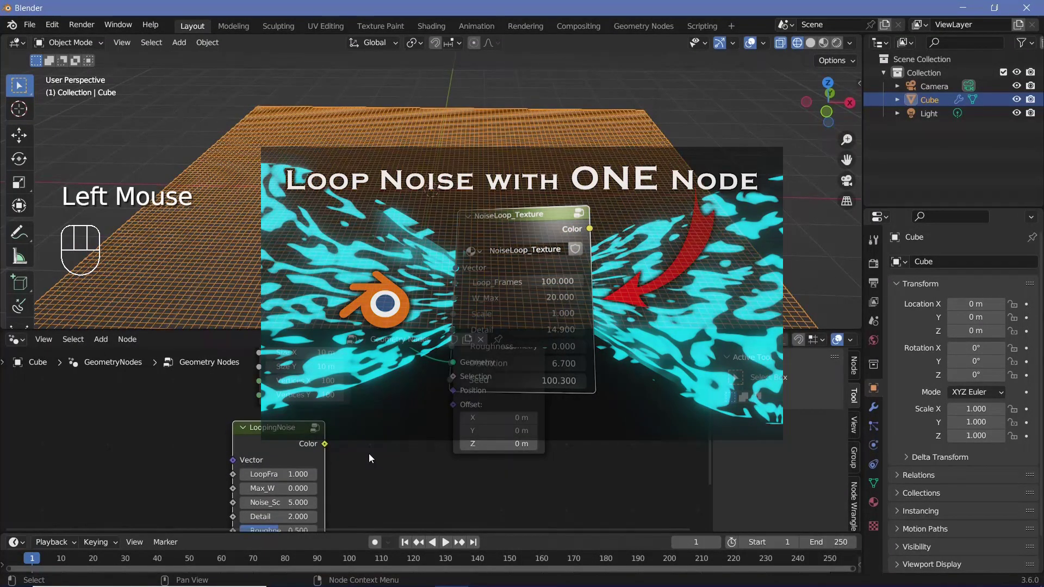
middle_click(371, 459)
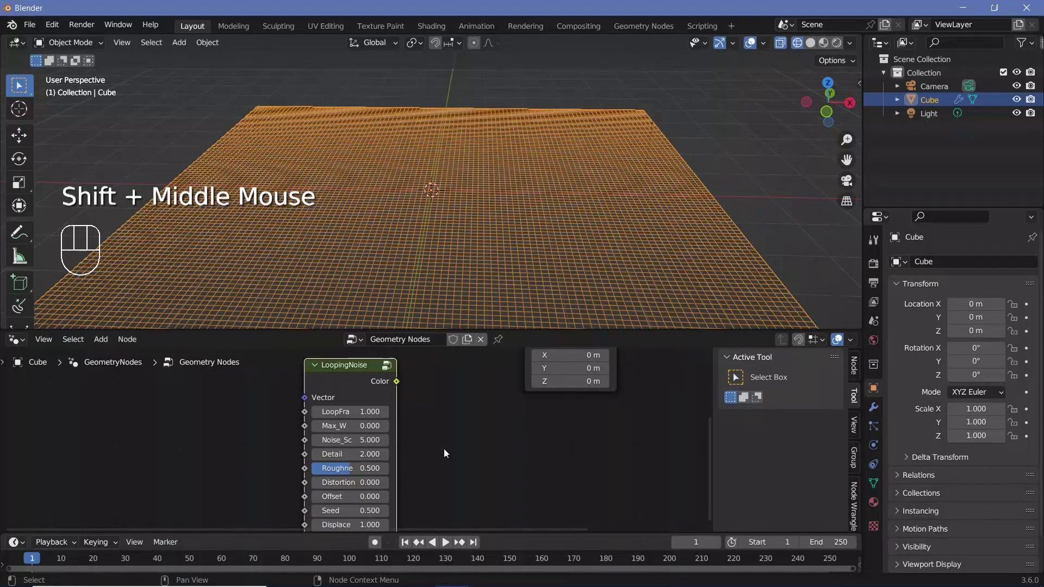
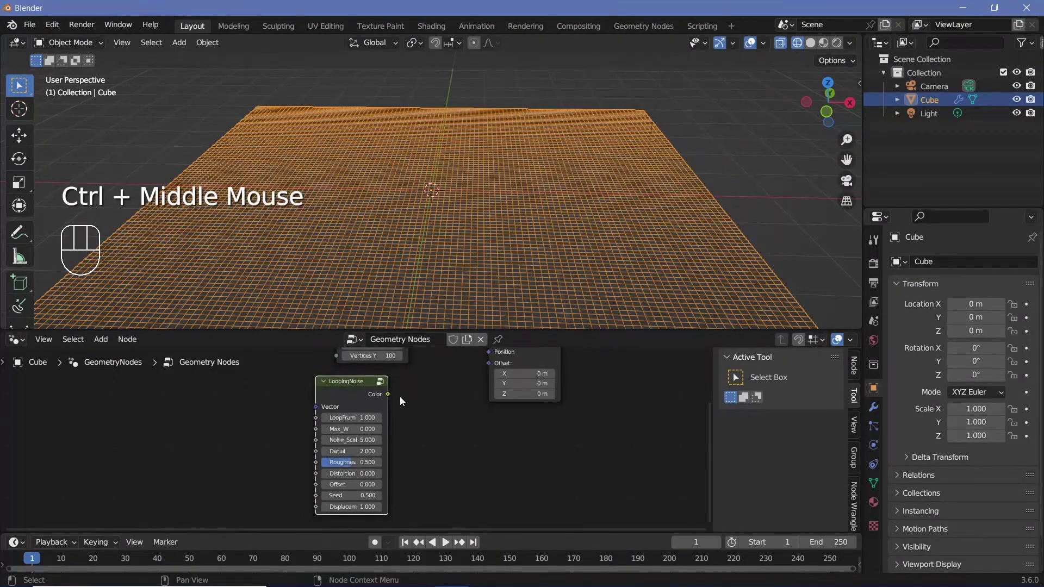
drag(415, 397, 487, 450)
middle_click(486, 450)
key(shift+a)
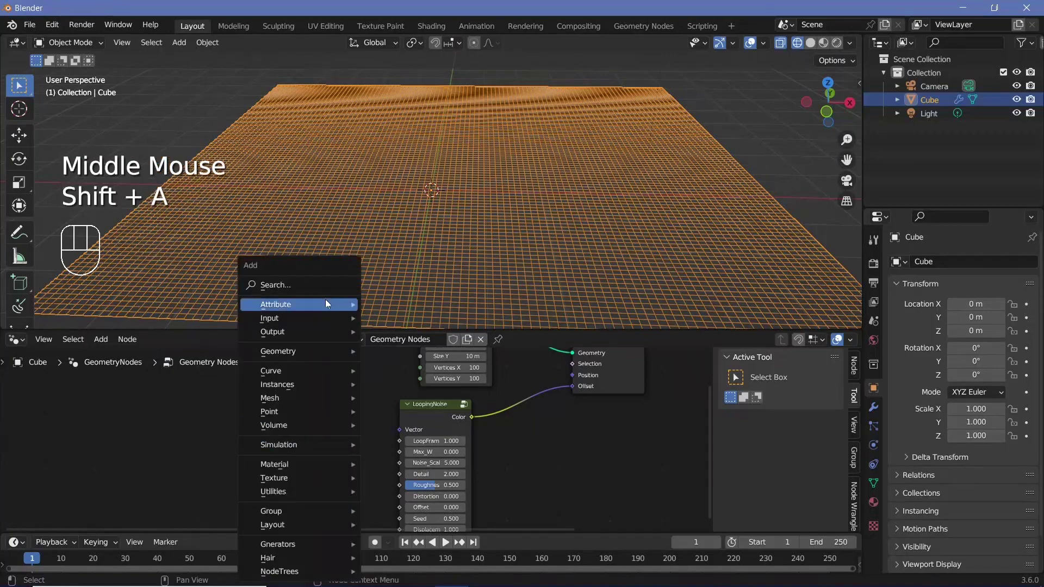
drag(369, 424, 318, 341)
middle_click(547, 251)
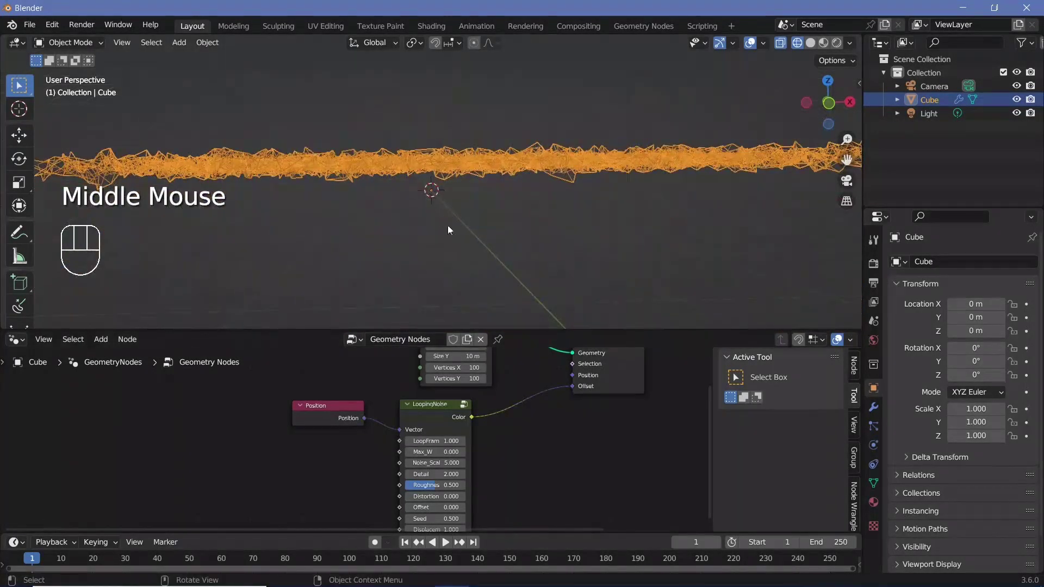
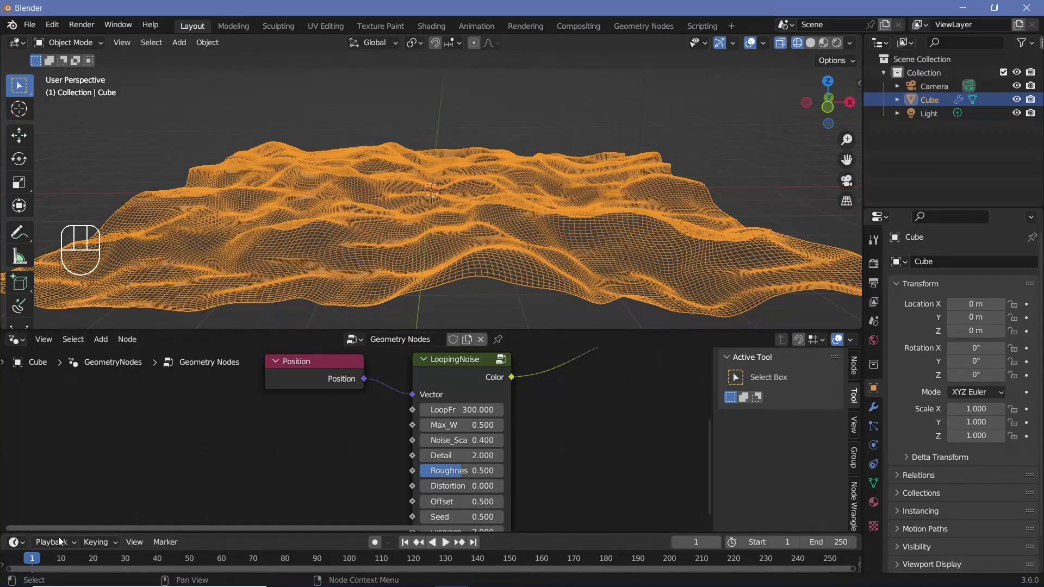
Step: Preview the looping terrain animation and lower LoopingNoise Max_W to 1.0
drag(61, 546, 597, 427)
key(space)
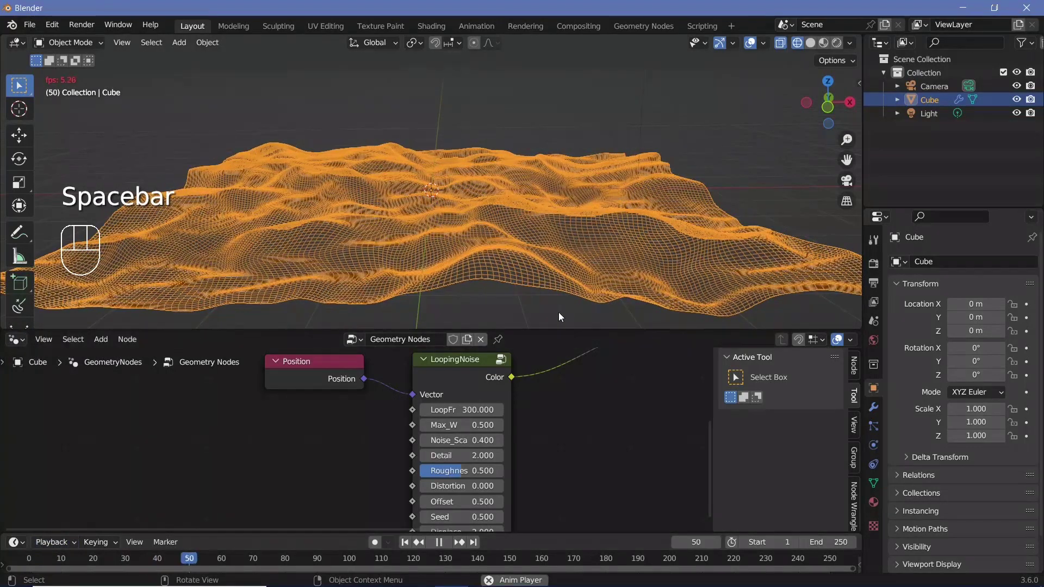
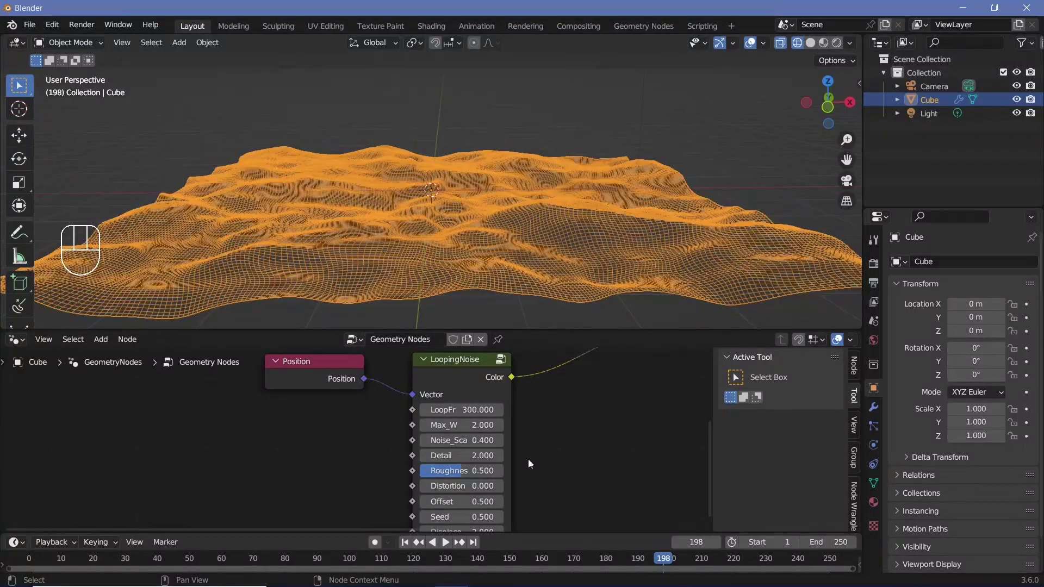
click(38, 564)
key(space)
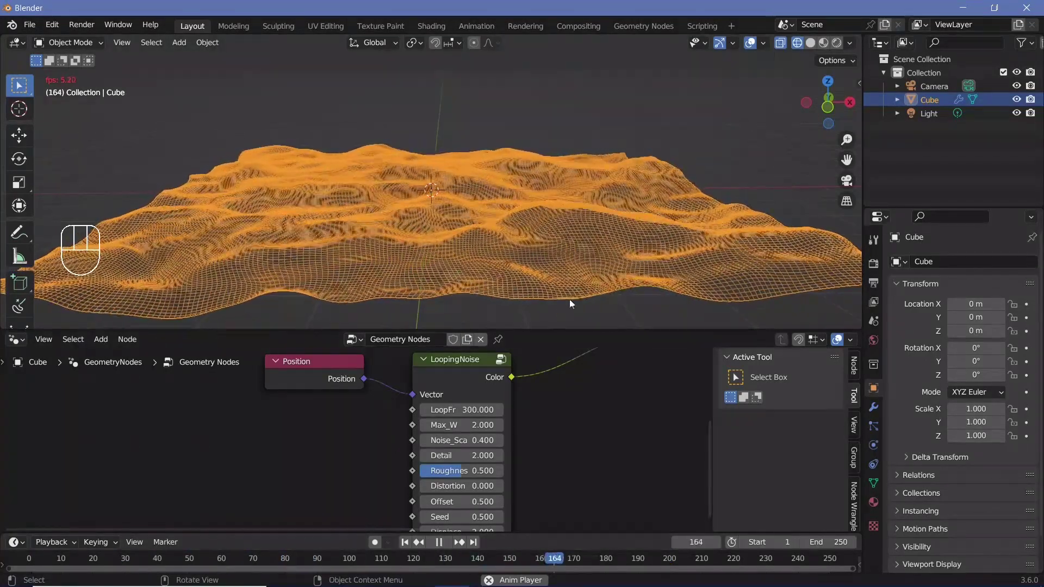
key(space)
Step: Extend the scene's frame range to end at frame 300 and replay the animation
click(879, 284)
drag(968, 389, 985, 500)
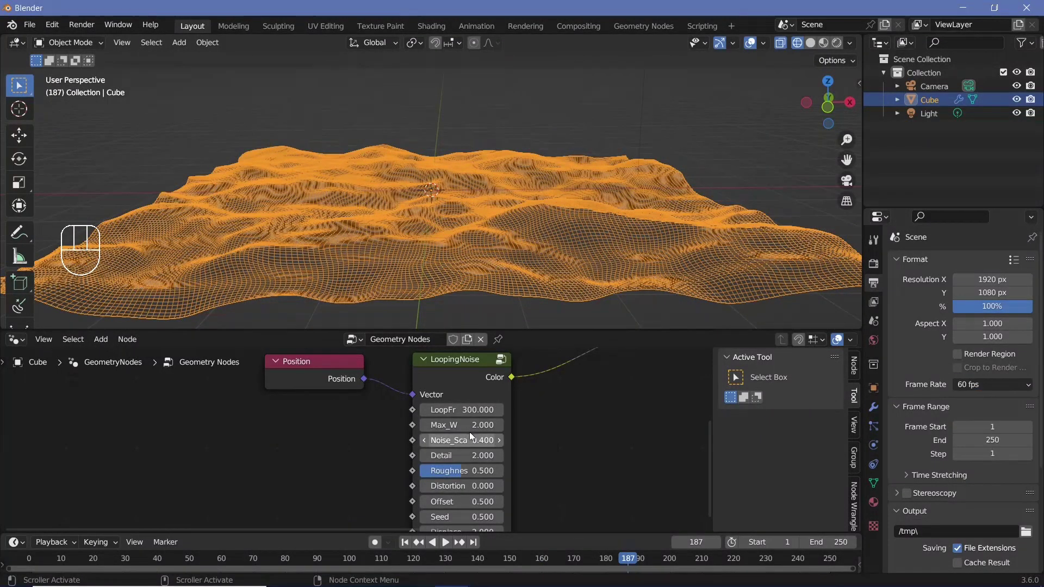
key(space)
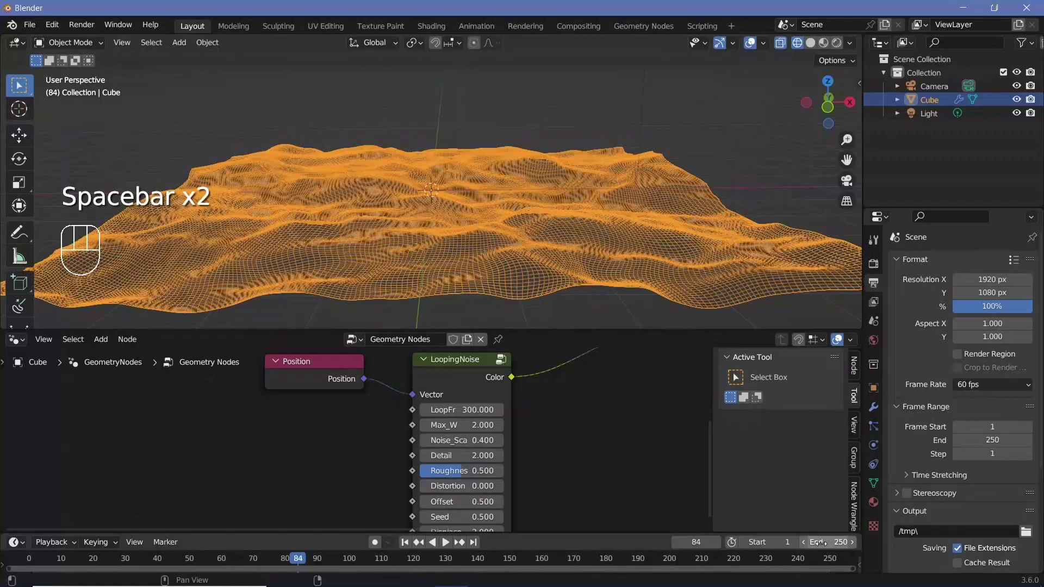
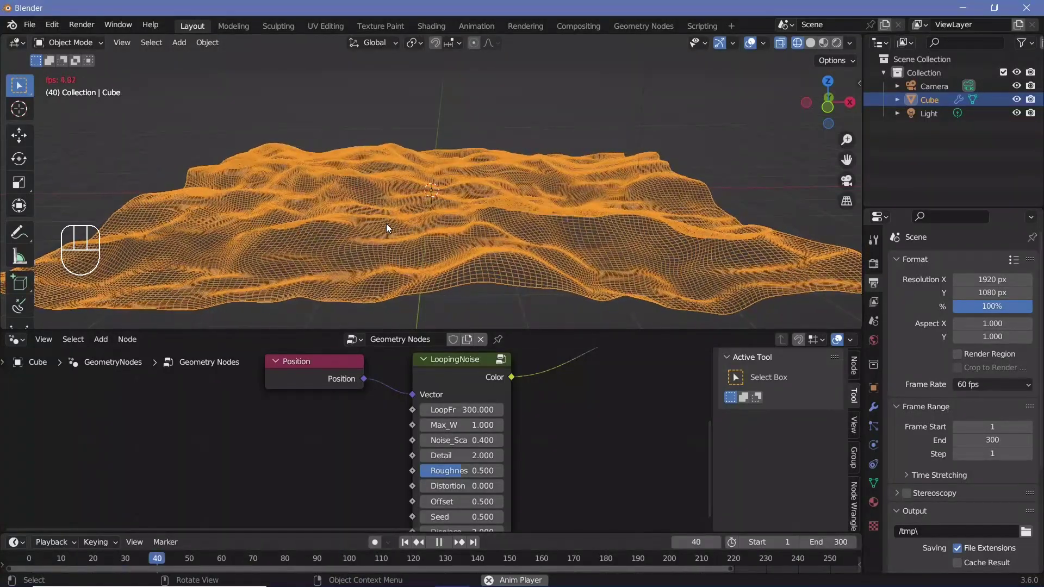
key(space)
middle_click(538, 273)
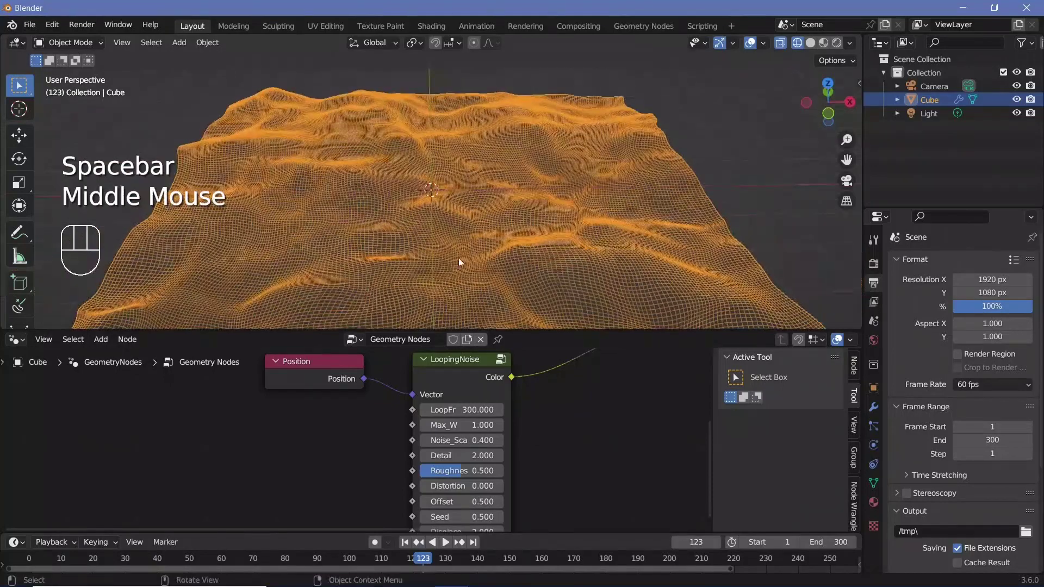
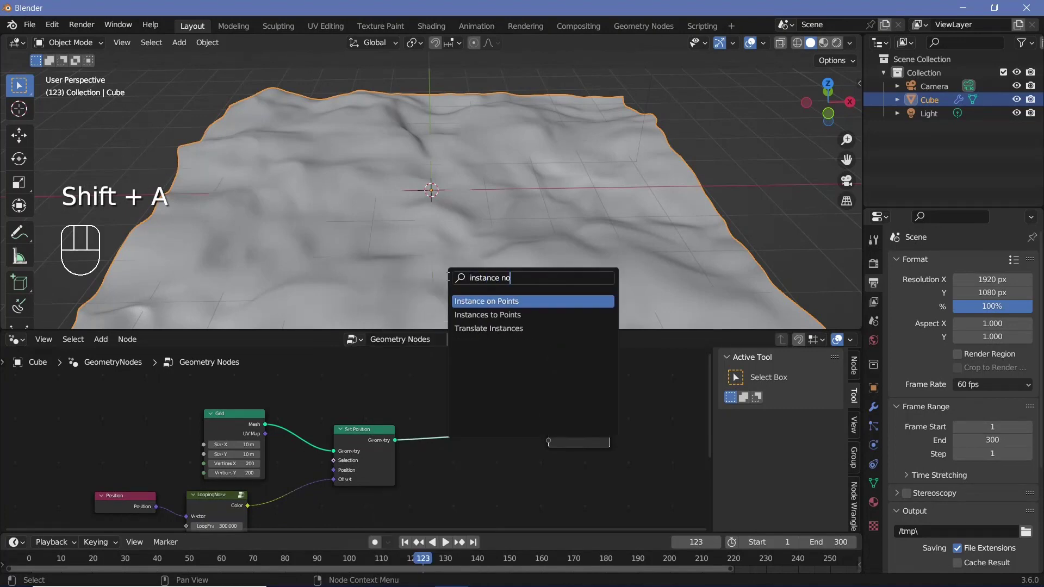
Step: Route the grid through an Instance on Points node and search for an Ico Sphere instance
middle_click(510, 418)
click(509, 417)
key(shift+a)
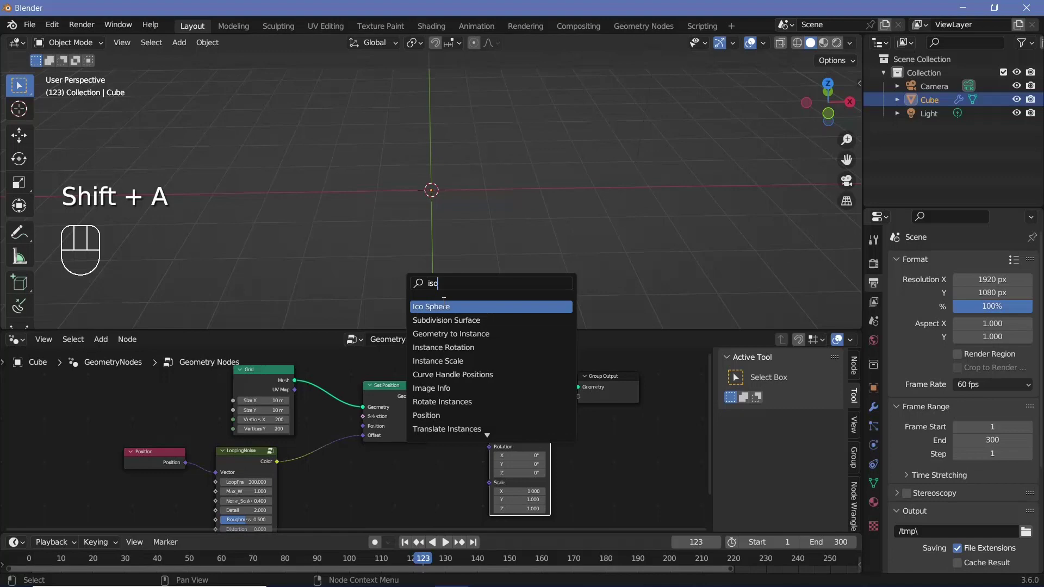
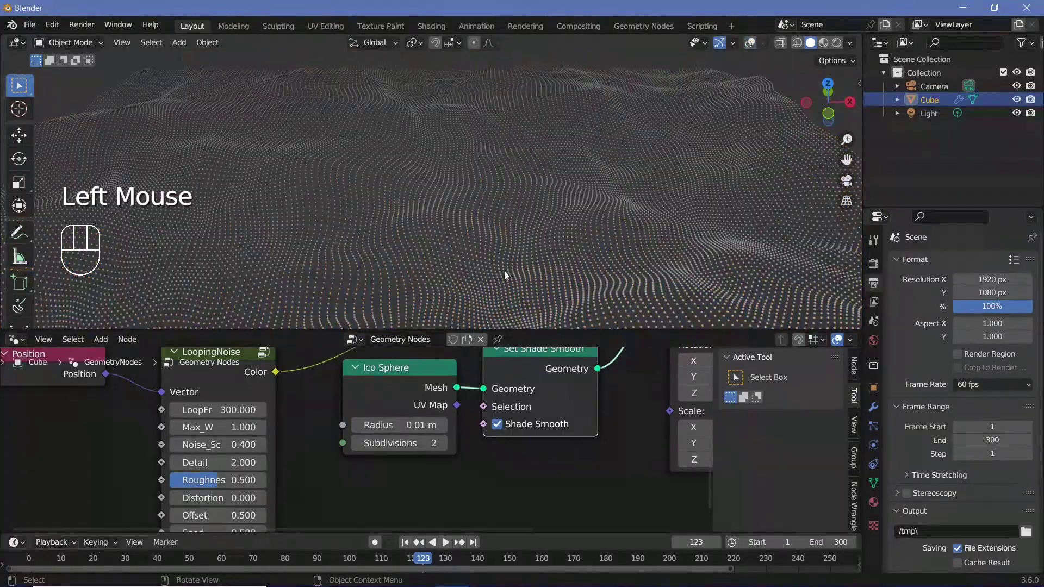
Step: Drop a 0–1 Random Value node into the tree, stored as instance attribute RandVal
drag(485, 272, 350, 303)
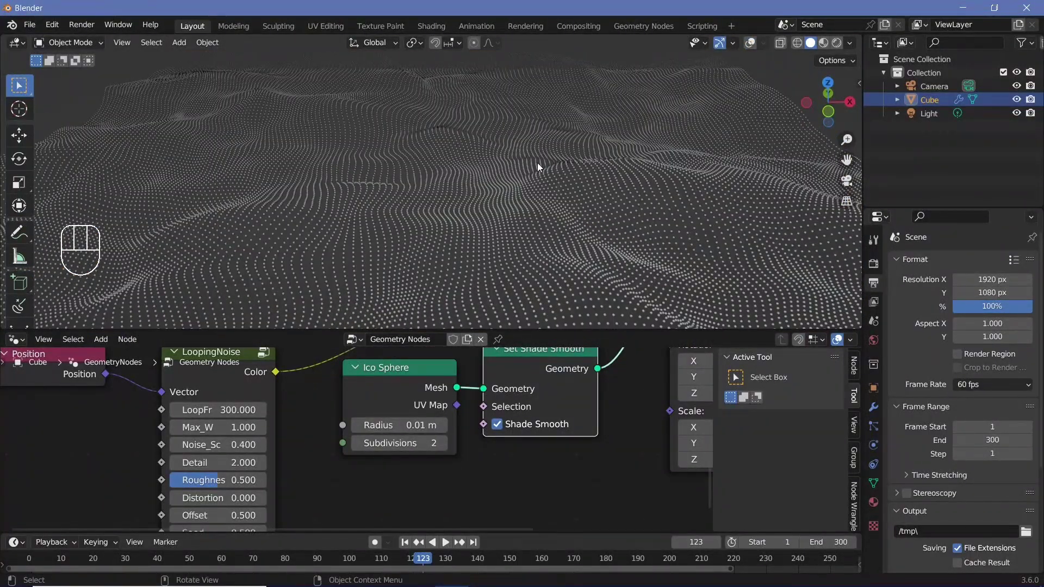
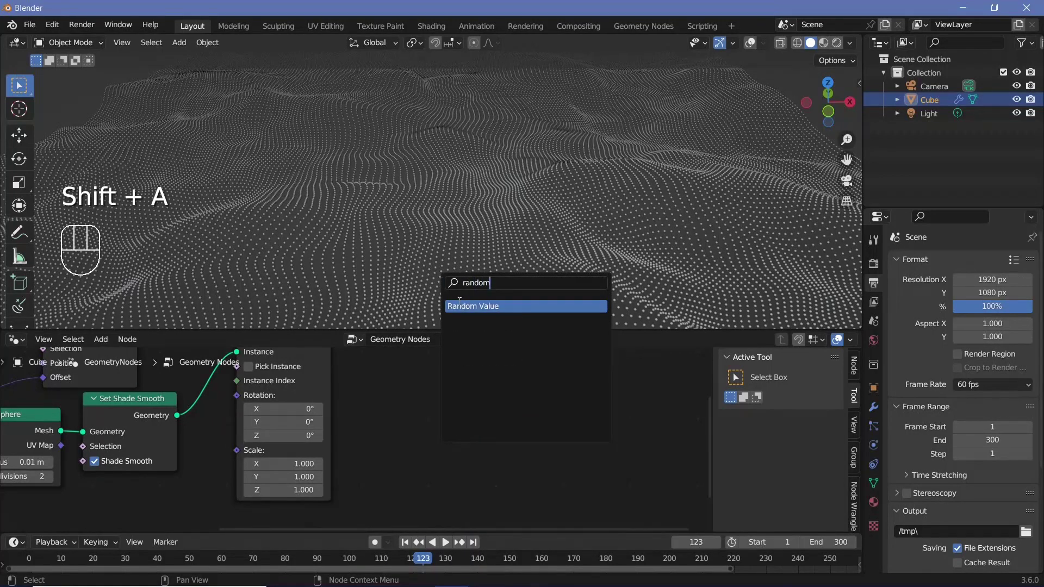
drag(485, 410, 433, 407)
click(433, 408)
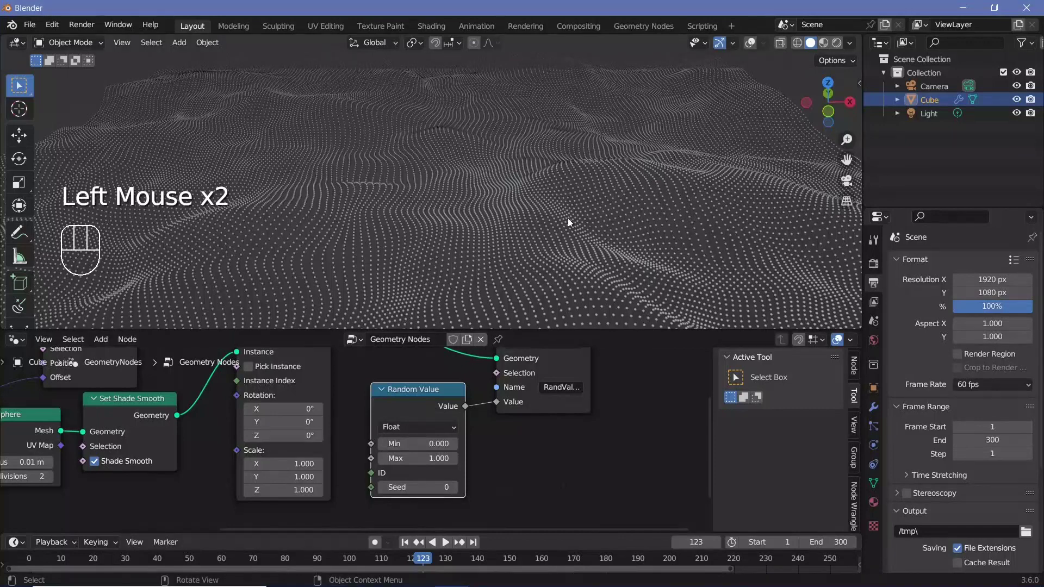
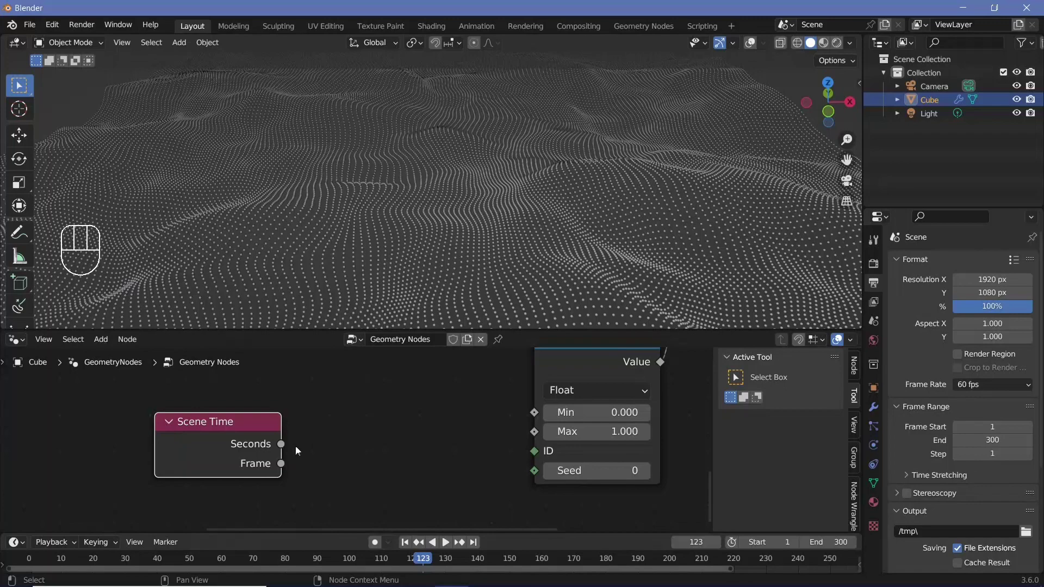
Step: Pass Scene Time seconds through a Modulo 5 math node into the Random Value seed
key(shift+a)
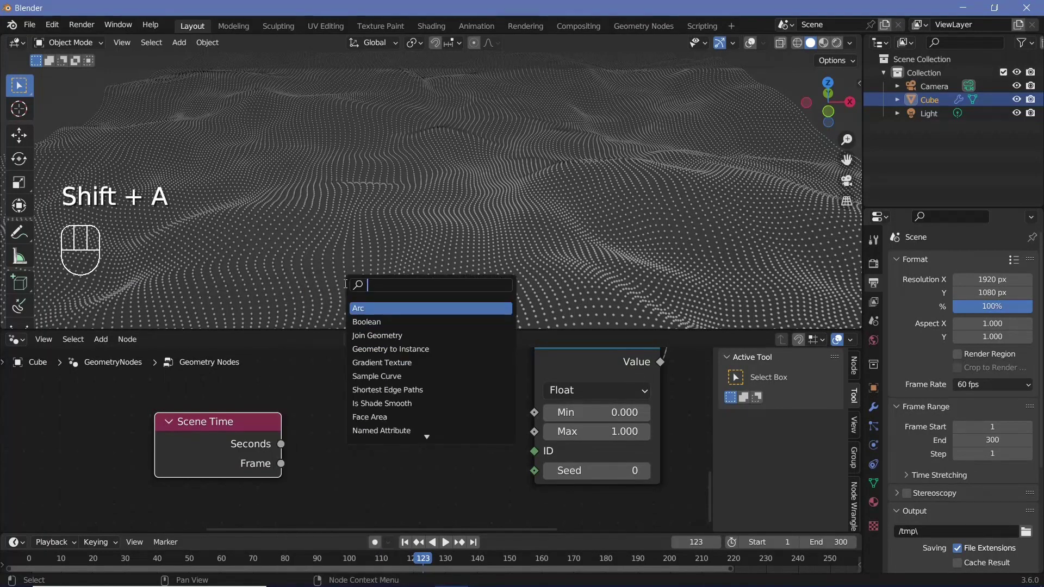
drag(392, 434, 682, 316)
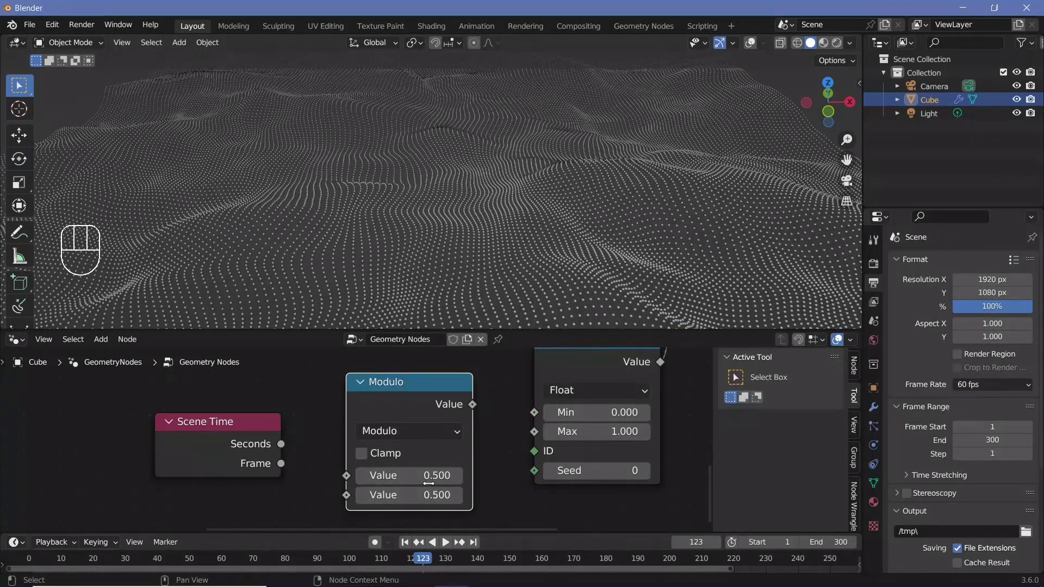
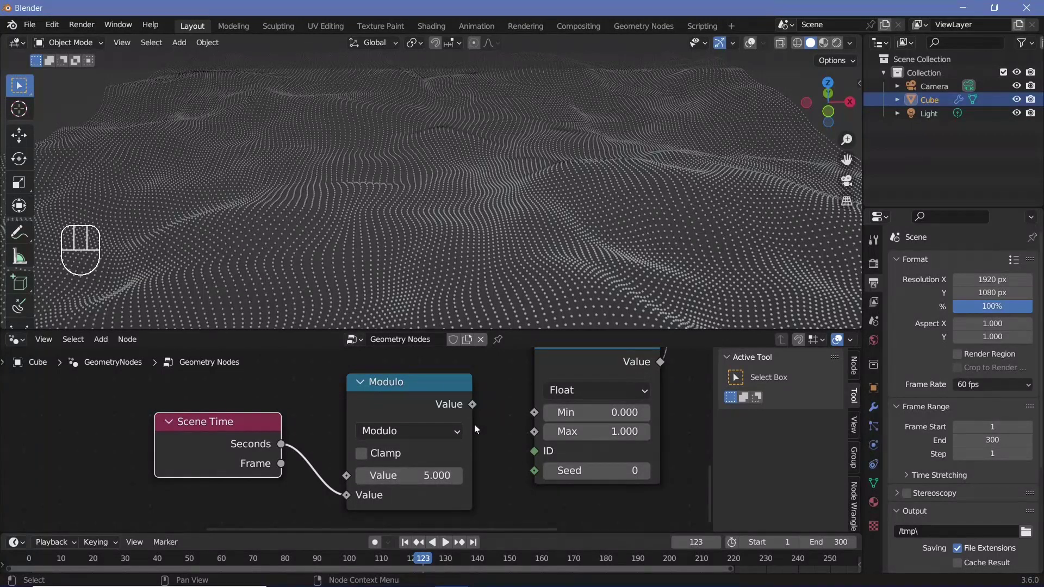
drag(474, 408, 518, 447)
drag(534, 458, 431, 474)
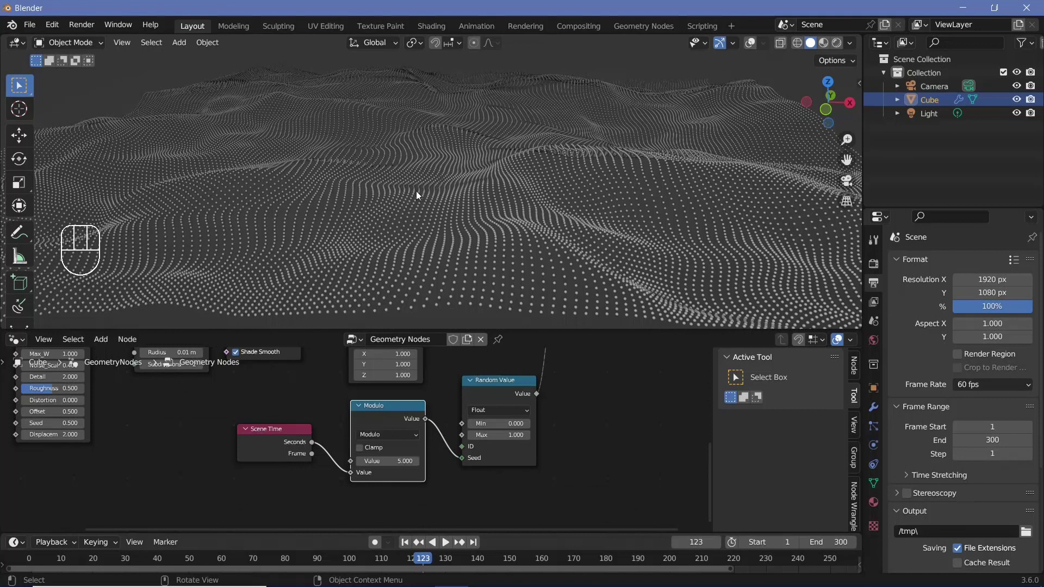
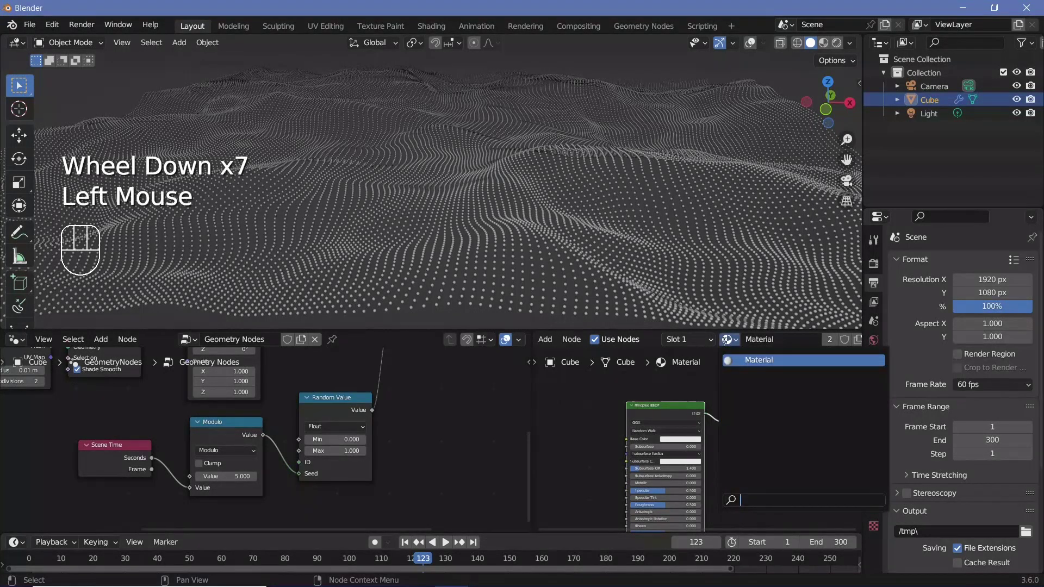
Step: Give the Principled BSDF a blue base colour and preview with rendered shading
click(677, 445)
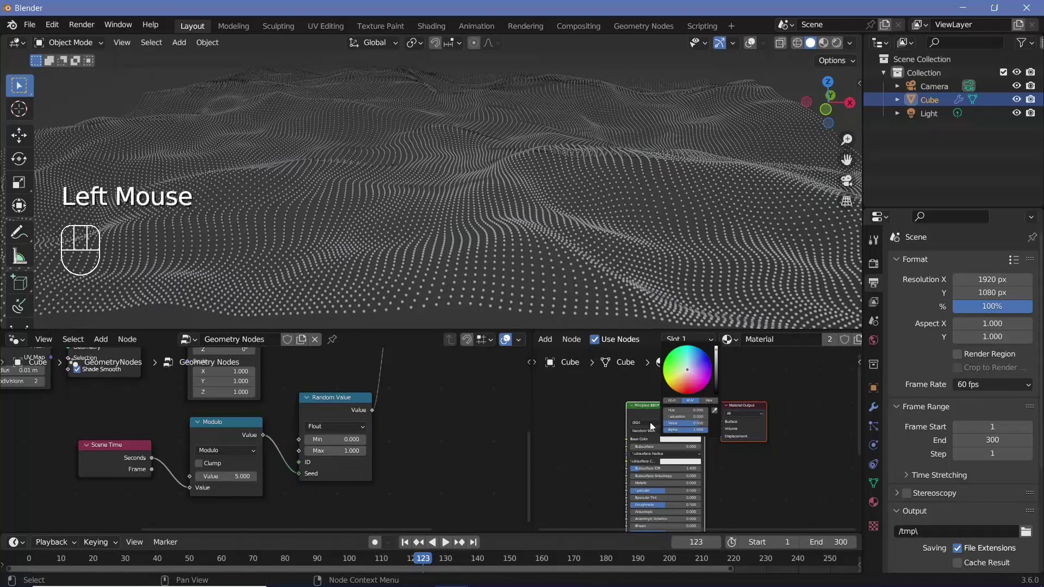
middle_click(614, 460)
click(652, 446)
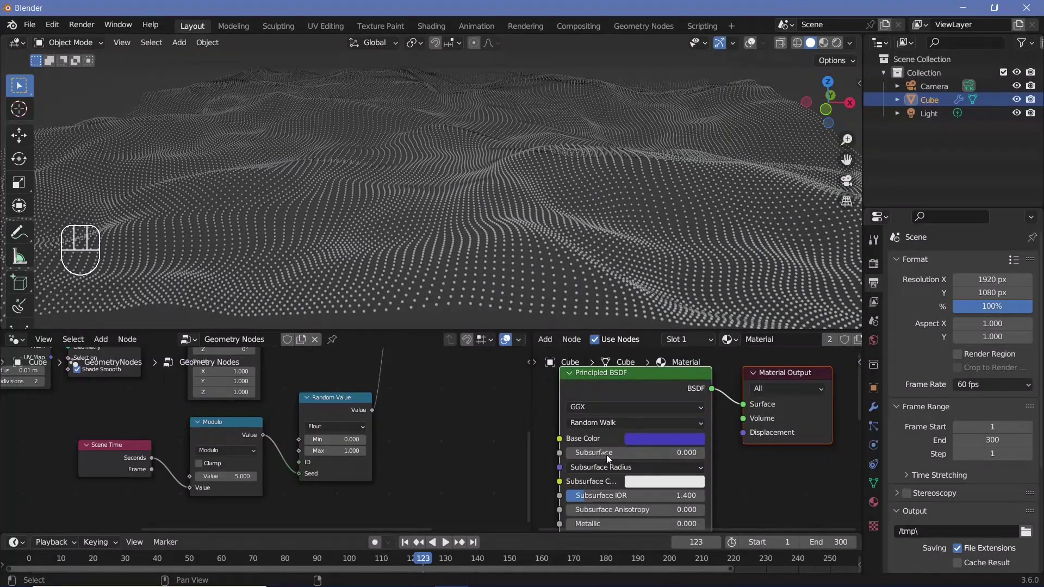
click(841, 51)
Step: Enable Bloom and Screen Space Reflections in the render settings
click(876, 276)
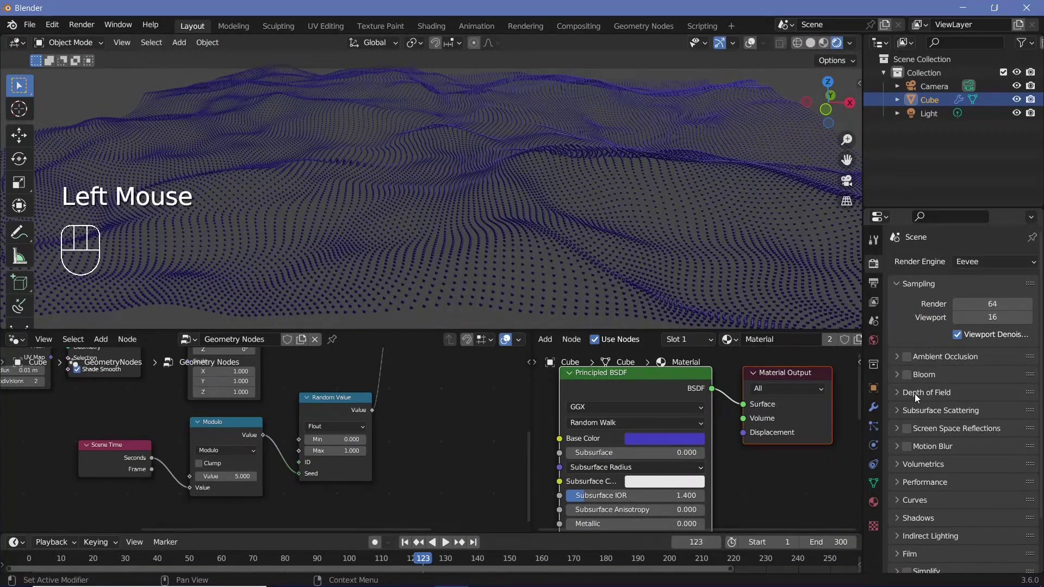
click(911, 434)
click(909, 438)
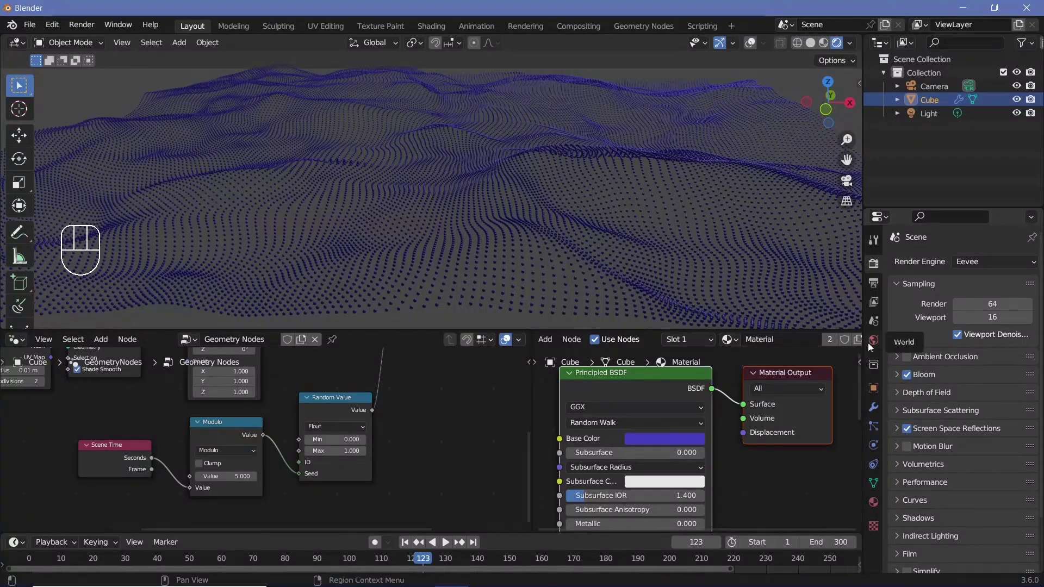
Step: Make the world background a very dark blue, nearly black
click(871, 346)
click(978, 355)
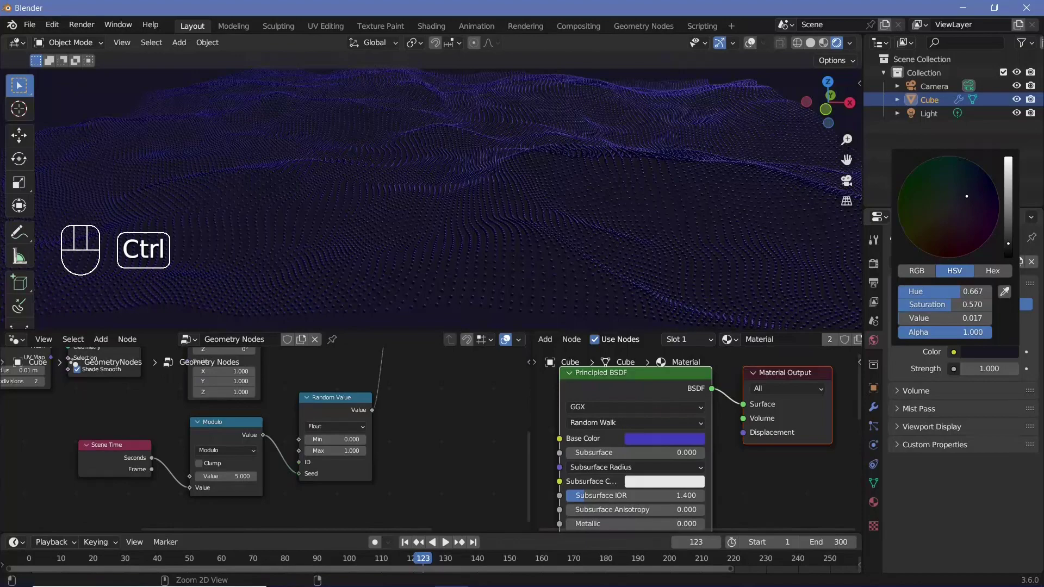
click(1021, 113)
click(1018, 121)
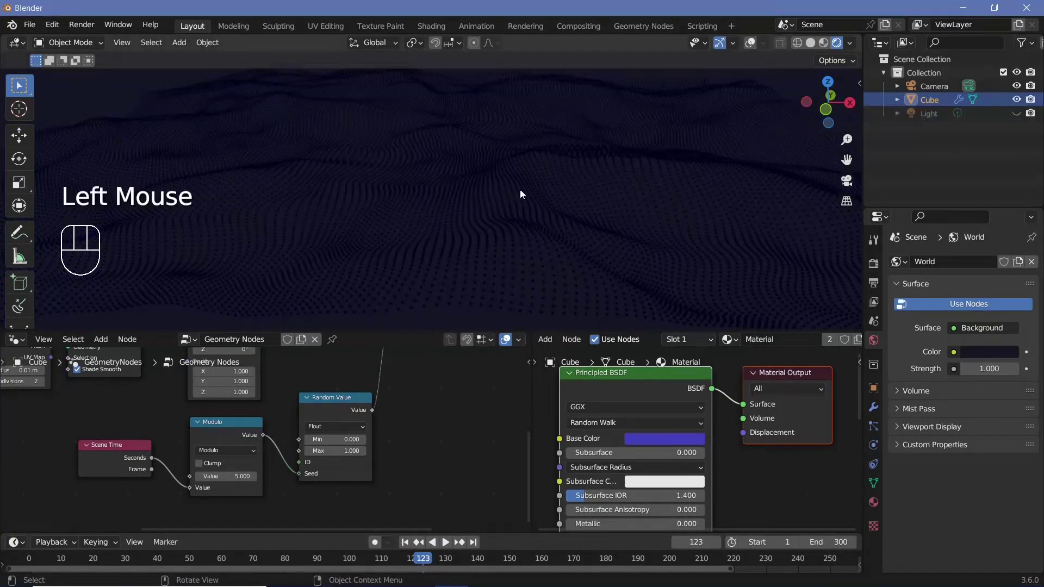
middle_click(540, 199)
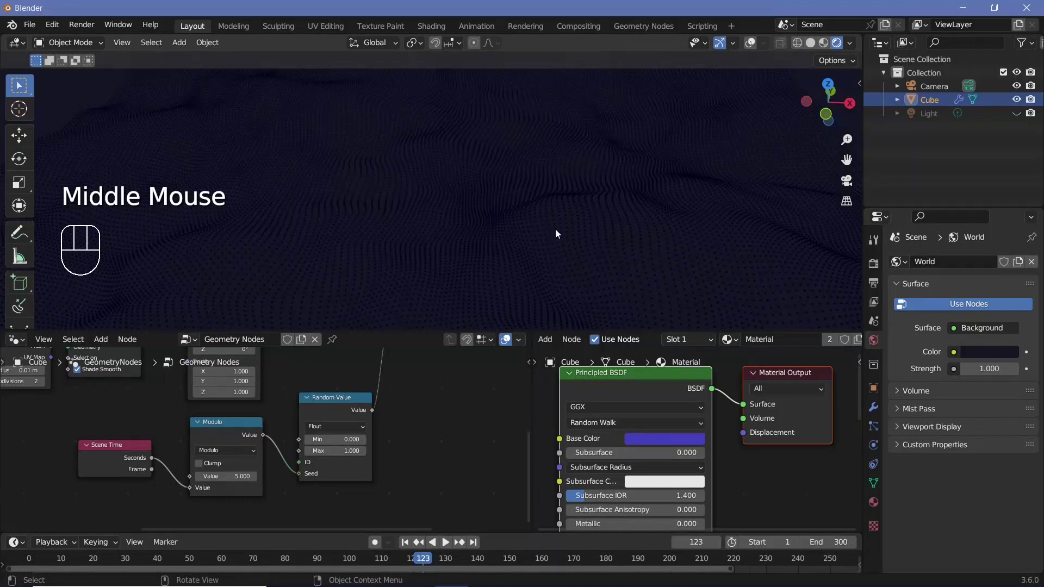
middle_click(558, 234)
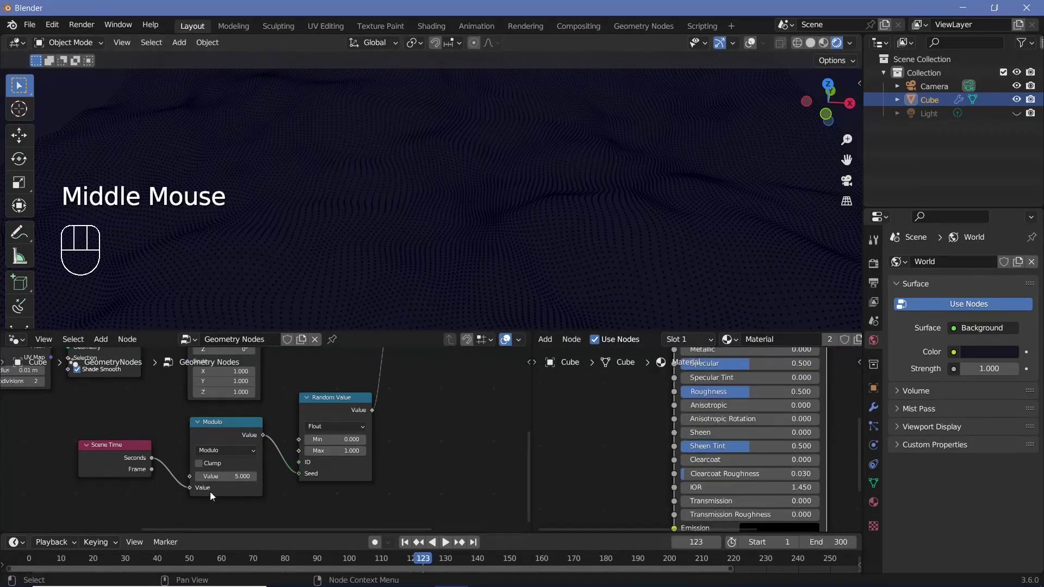
middle_click(396, 404)
middle_click(381, 418)
Step: Drive emission from the RandVal attribute through a constant Color Ramp so random points glow white
key(shift+a)
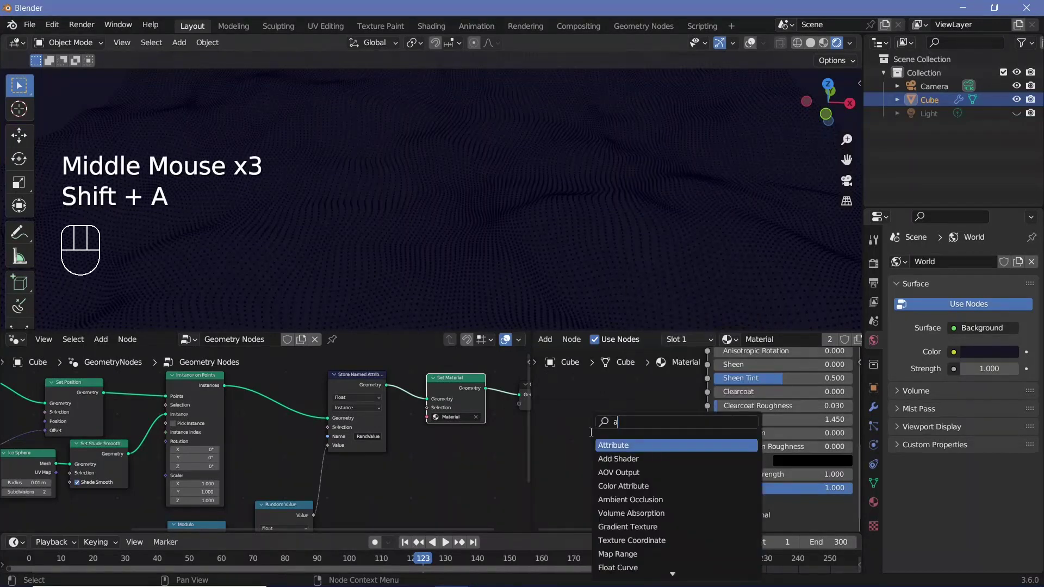
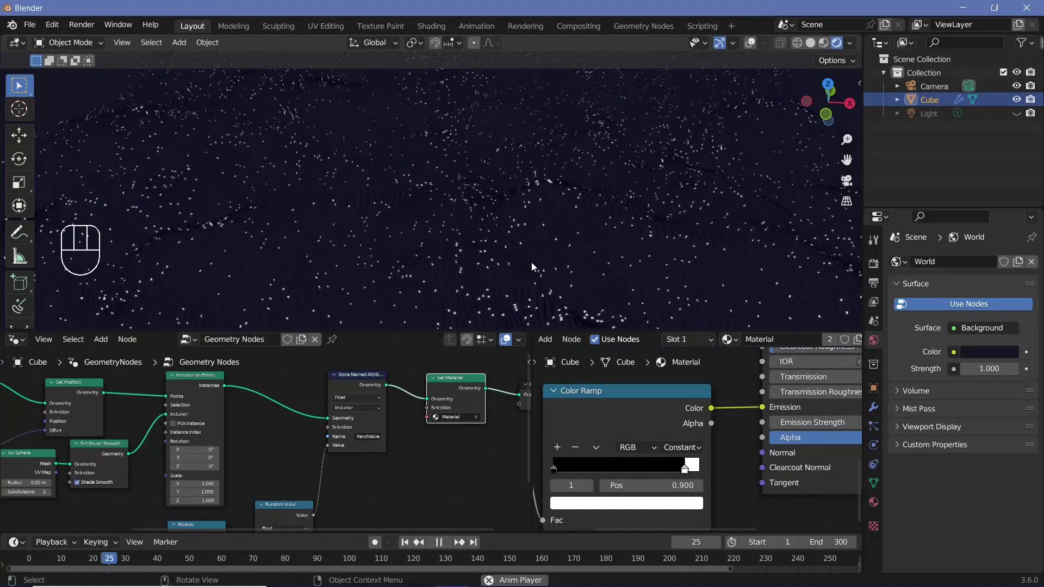
key(space)
Step: Raise the looping noise scale and slide the ramp's black stop to thin the dots to a sparse scattering
middle_click(349, 449)
click(349, 449)
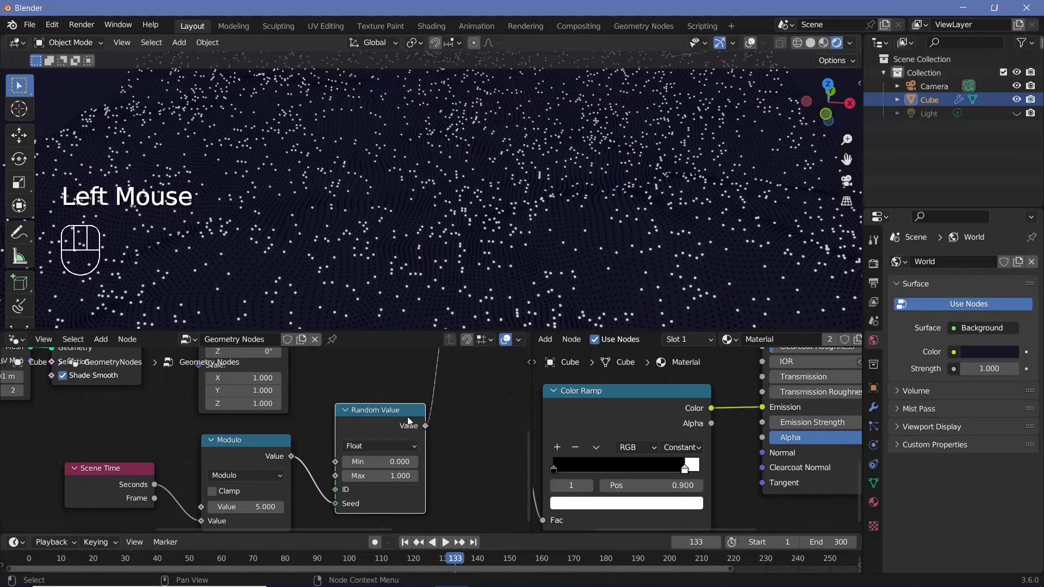
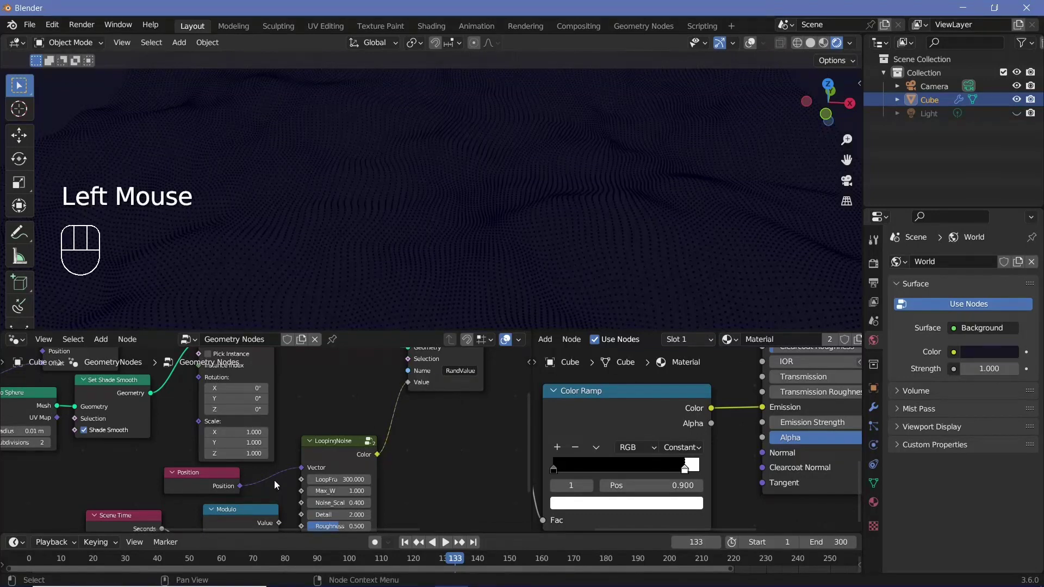
key(space)
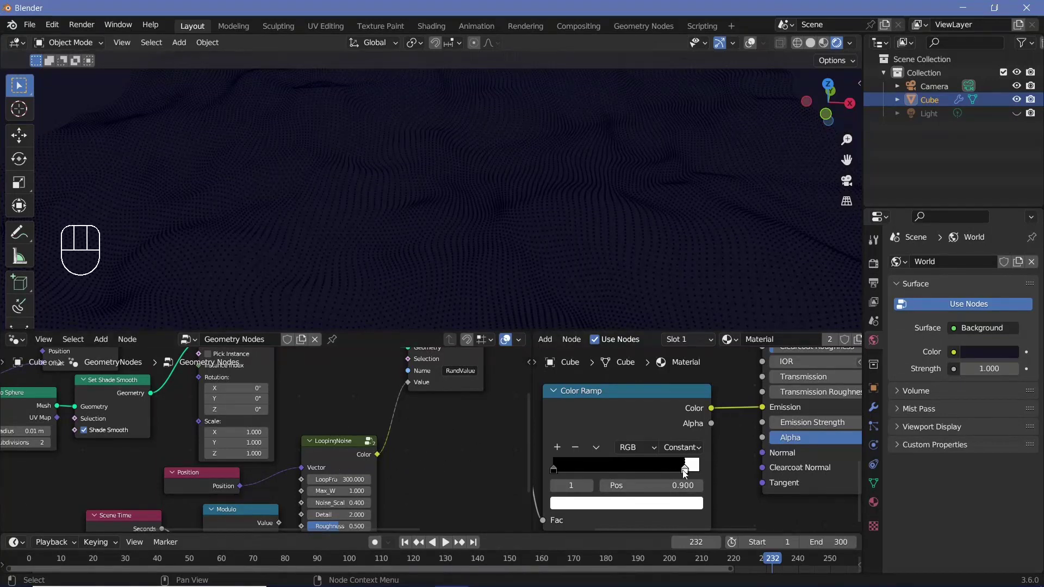
drag(684, 473, 551, 472)
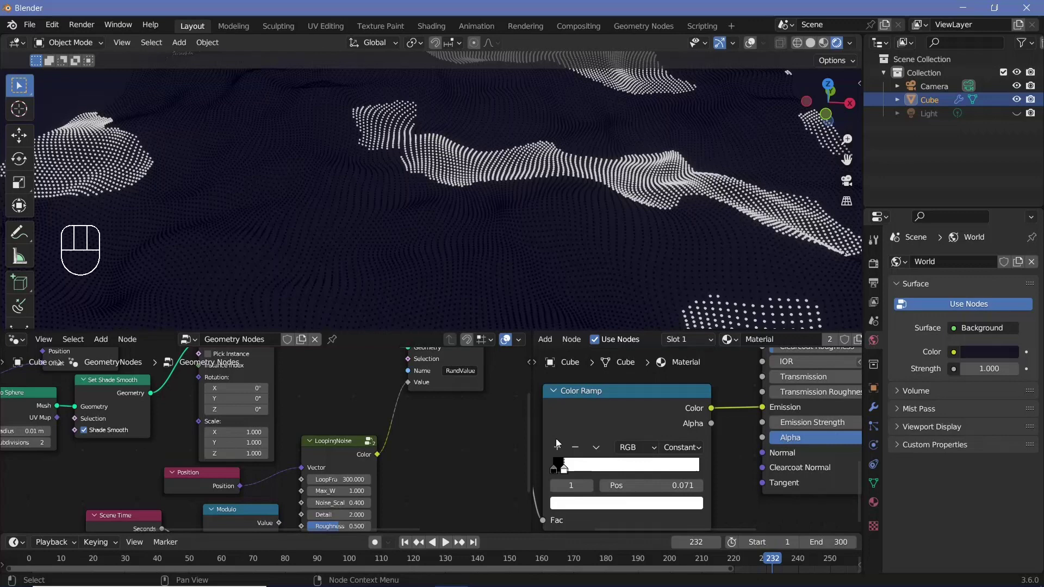
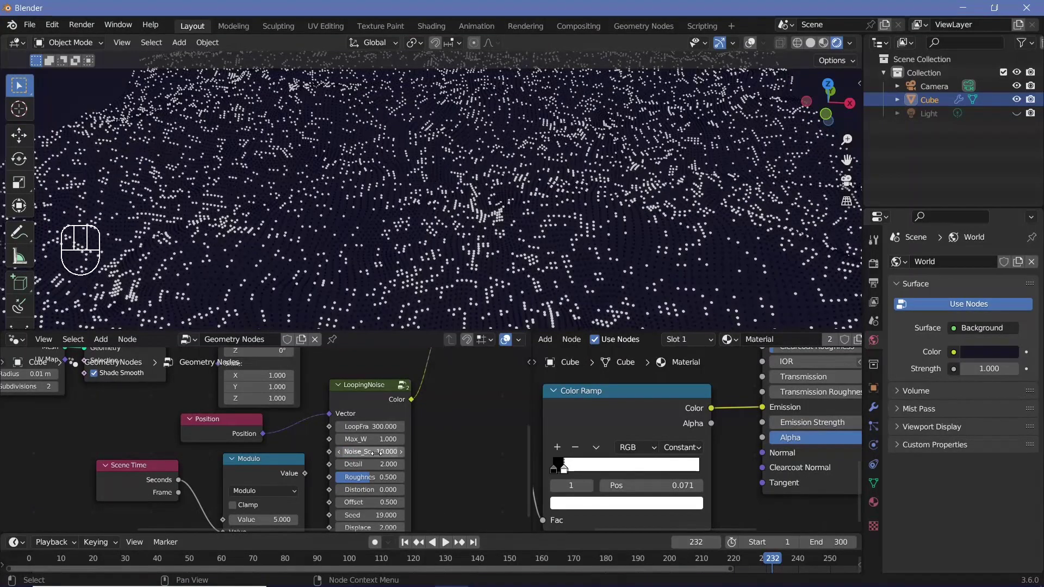
click(582, 472)
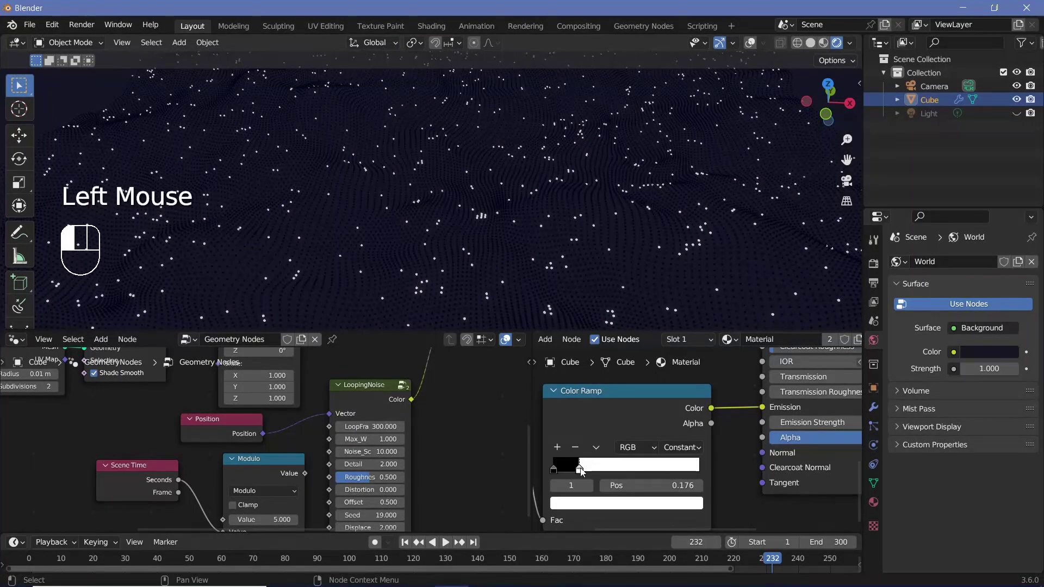
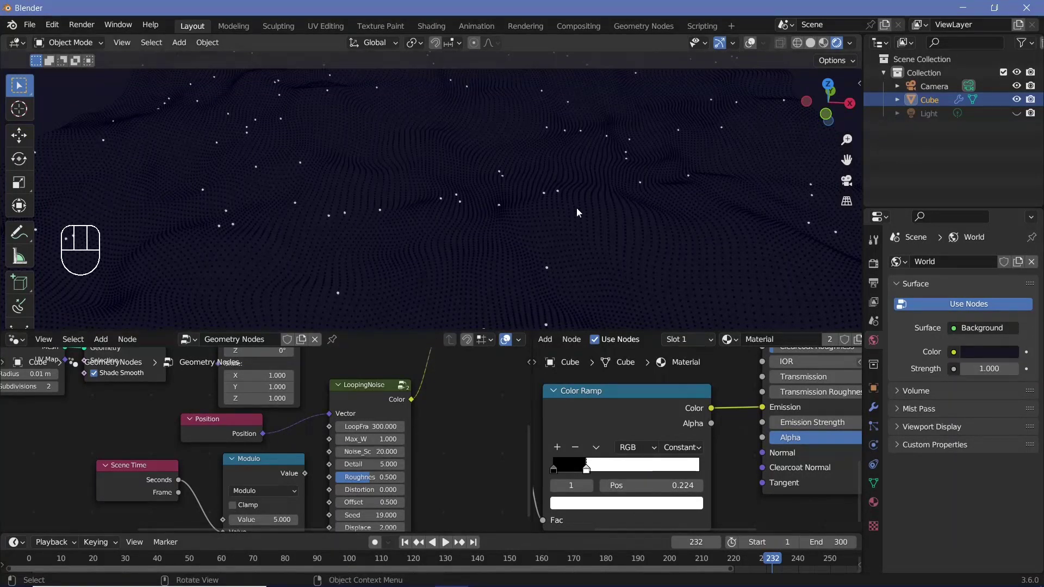
Step: Play the animation and settle the Color Ramp cutoff at about 0.184
key(space)
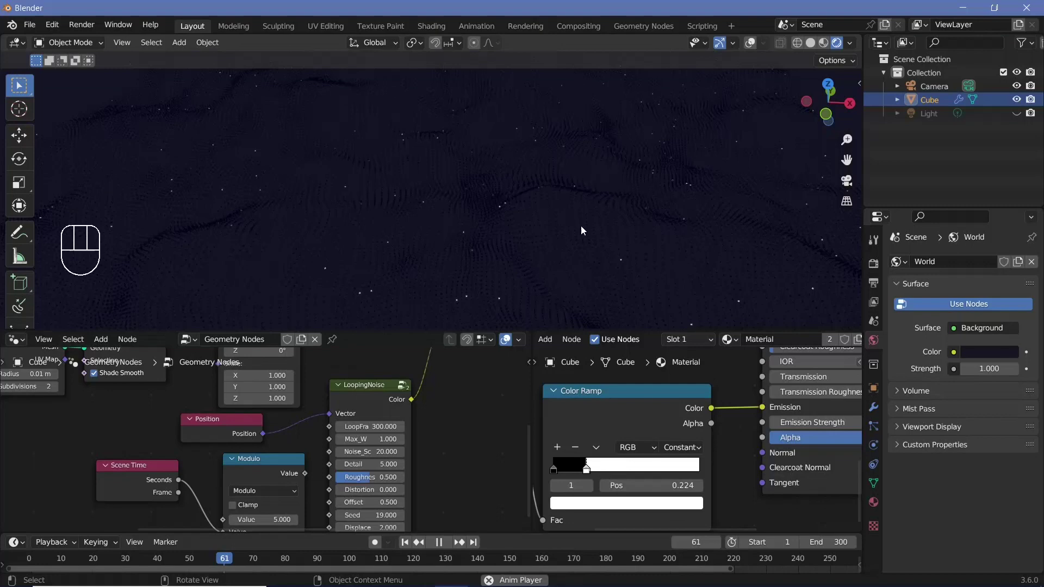
key(space)
scroll(up, 3)
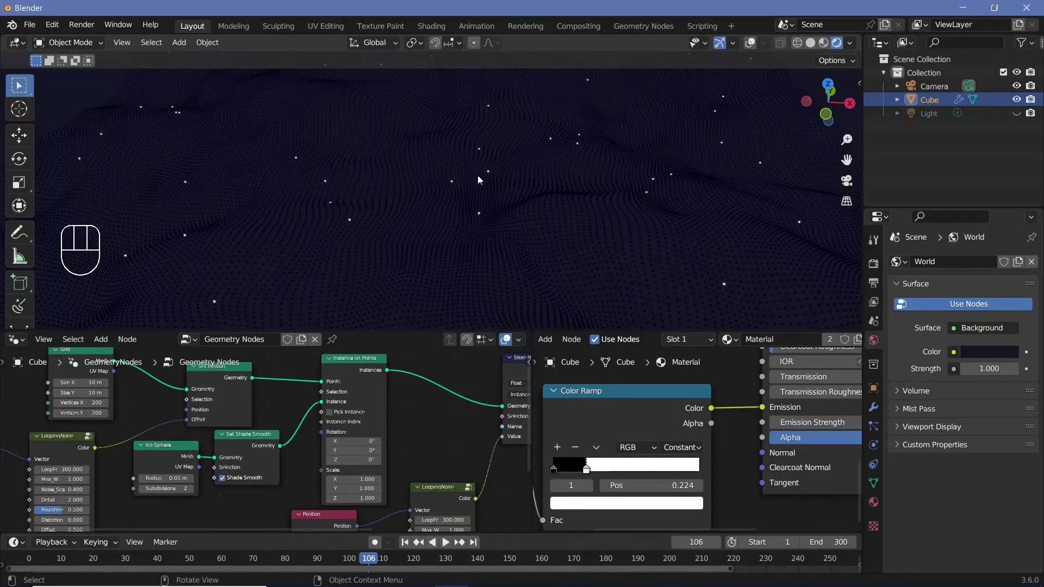
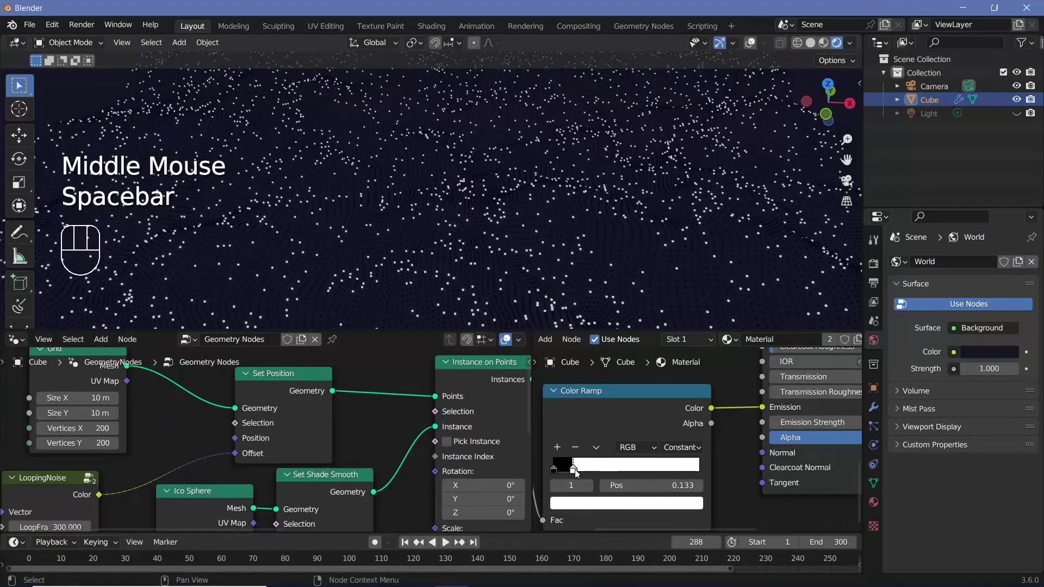
click(583, 475)
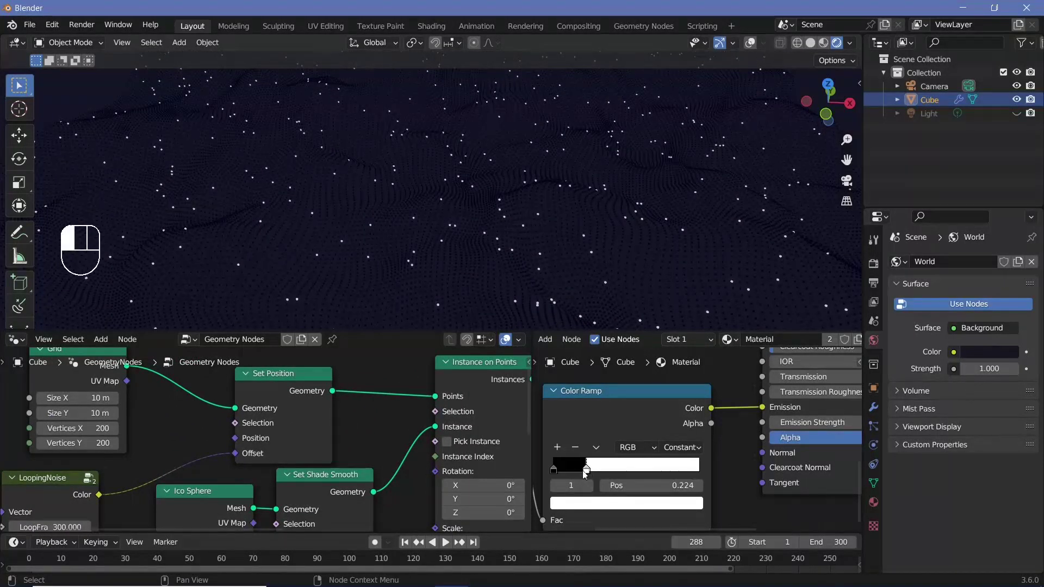
drag(585, 474, 553, 273)
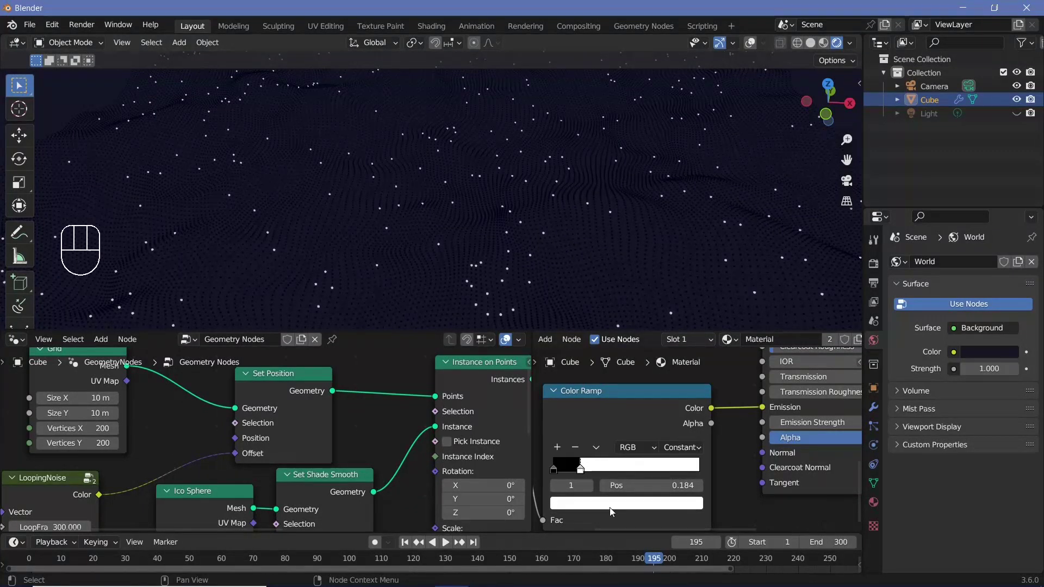
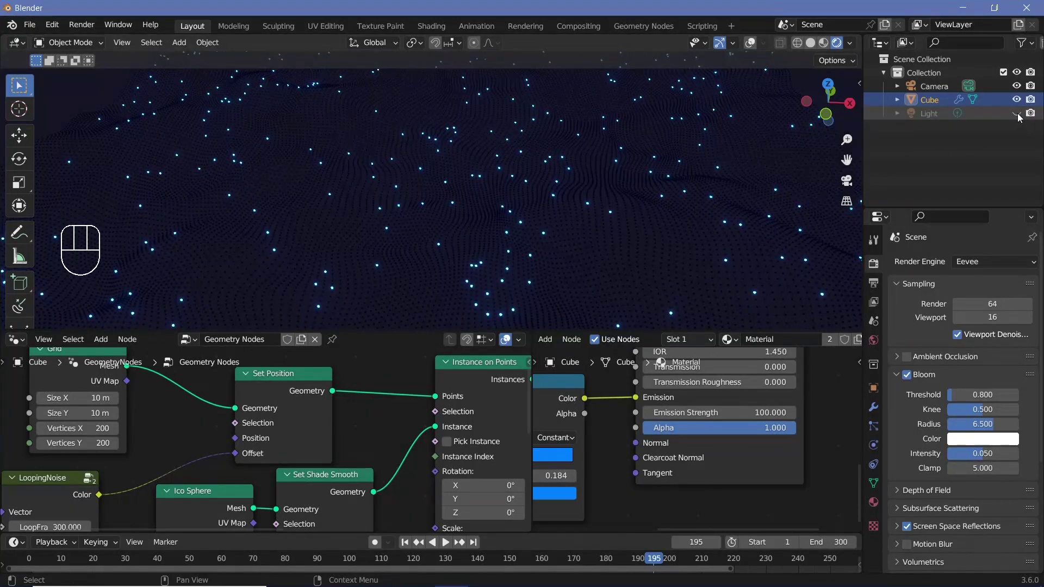
Step: Make the Light visible, select it and lift it a little along Z above the grid
click(1019, 118)
key(alt+g)
middle_click(392, 141)
click(392, 141)
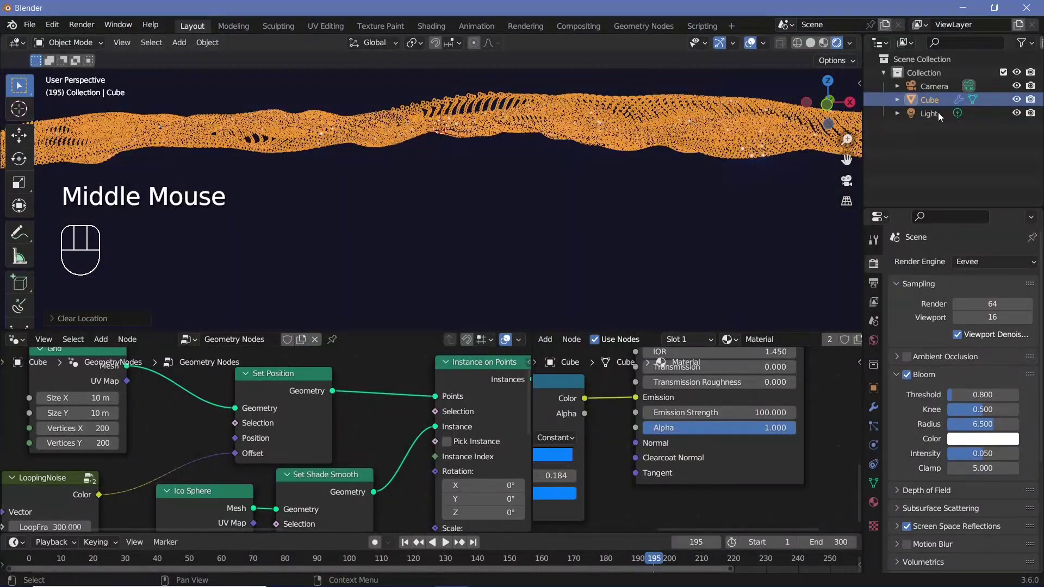
middle_click(487, 150)
click(487, 151)
key(alt+g)
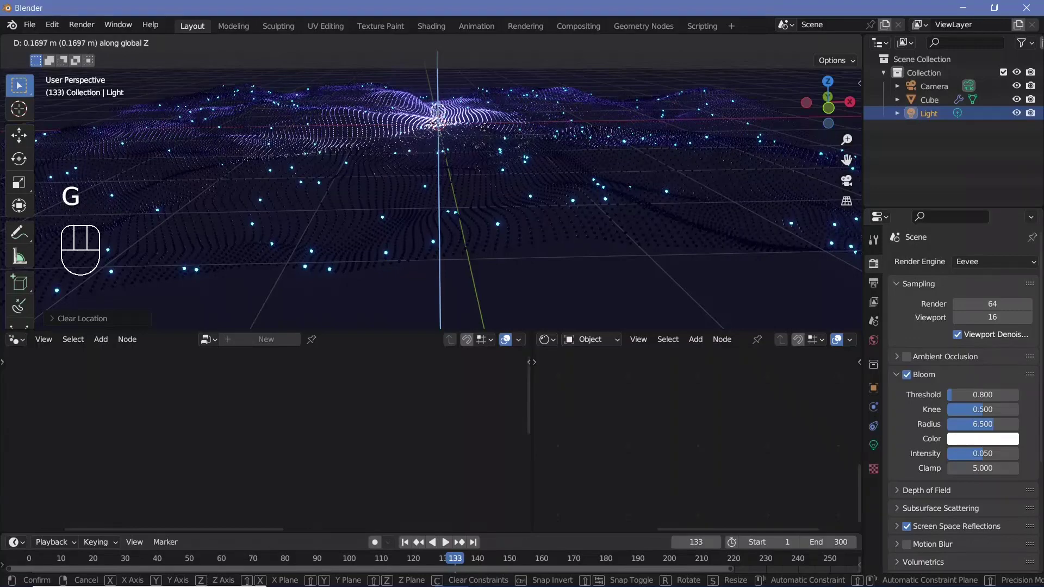
middle_click(570, 166)
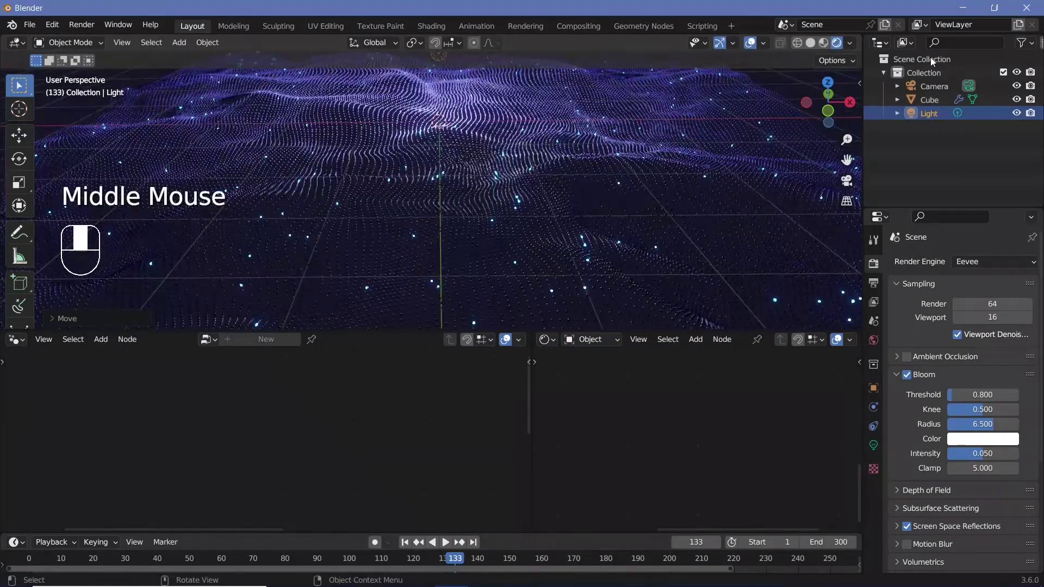
Step: Select the Camera, clear its location and rotation, and rotate it 90° about X
click(631, 152)
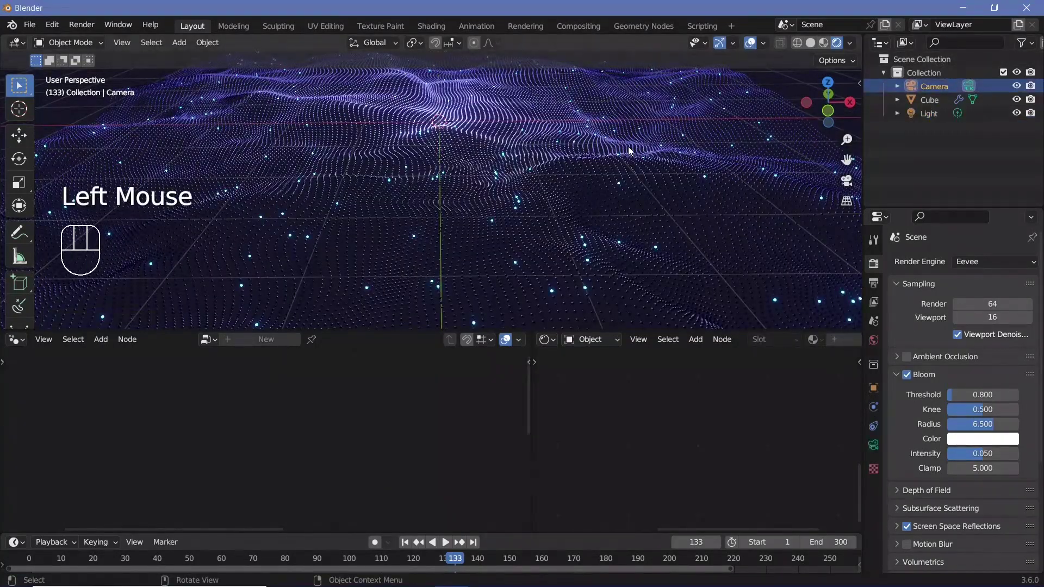
key(alt+g)
key(alt+r)
key(r)
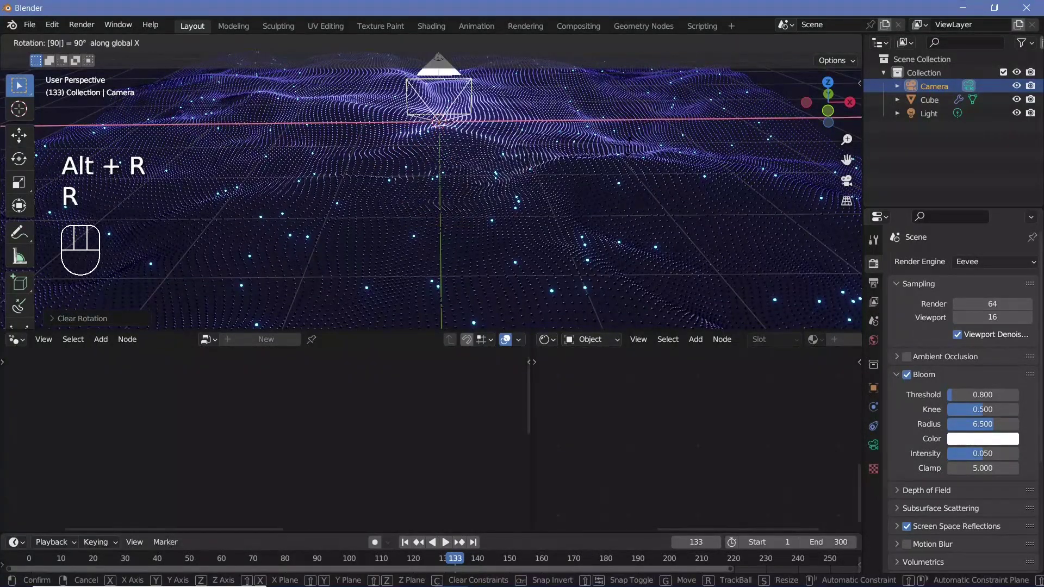
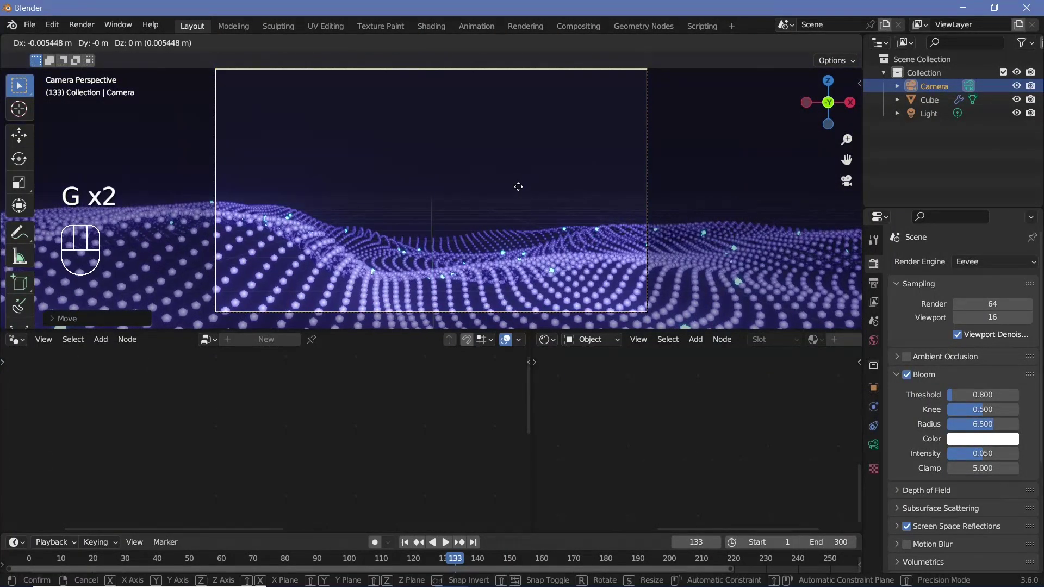
Step: From camera view, move and tilt the camera to frame the rippling grid
key(g)
key(g)
key(r)
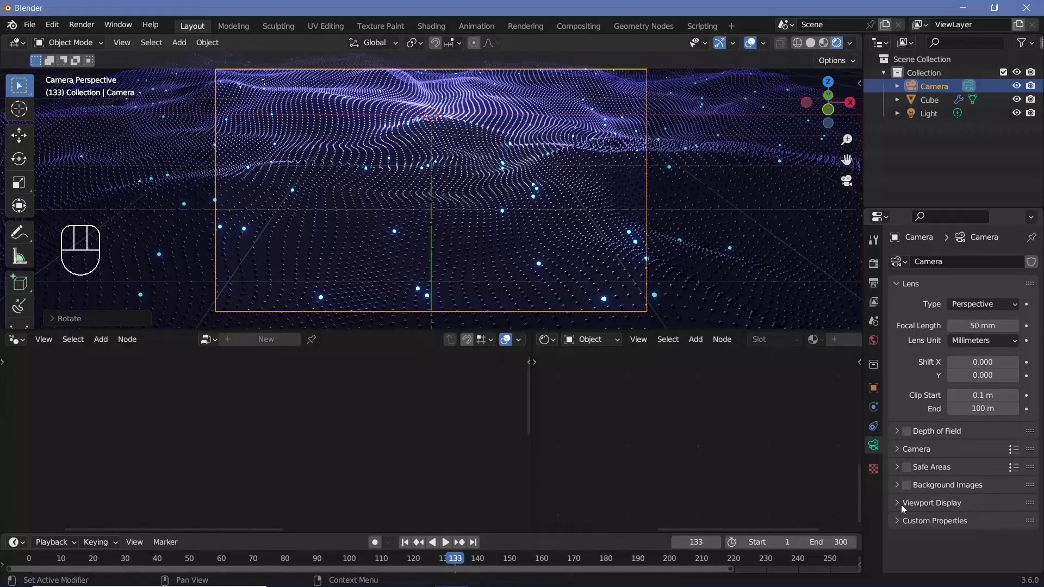
Step: Enable camera depth of field at focus distance 5 m and F-Stop 1.0, then select the Light
click(947, 511)
scroll(down, 3)
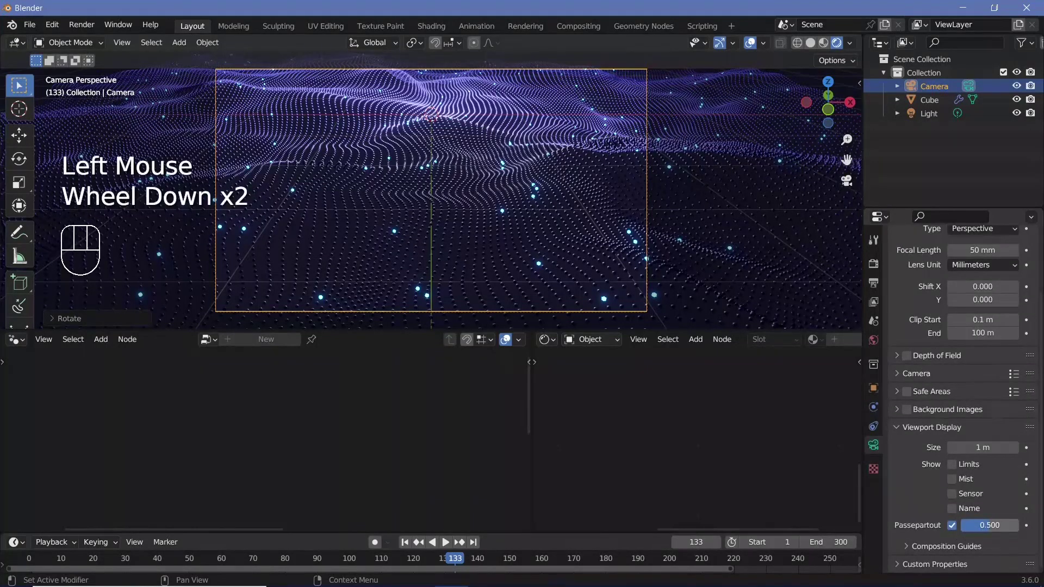
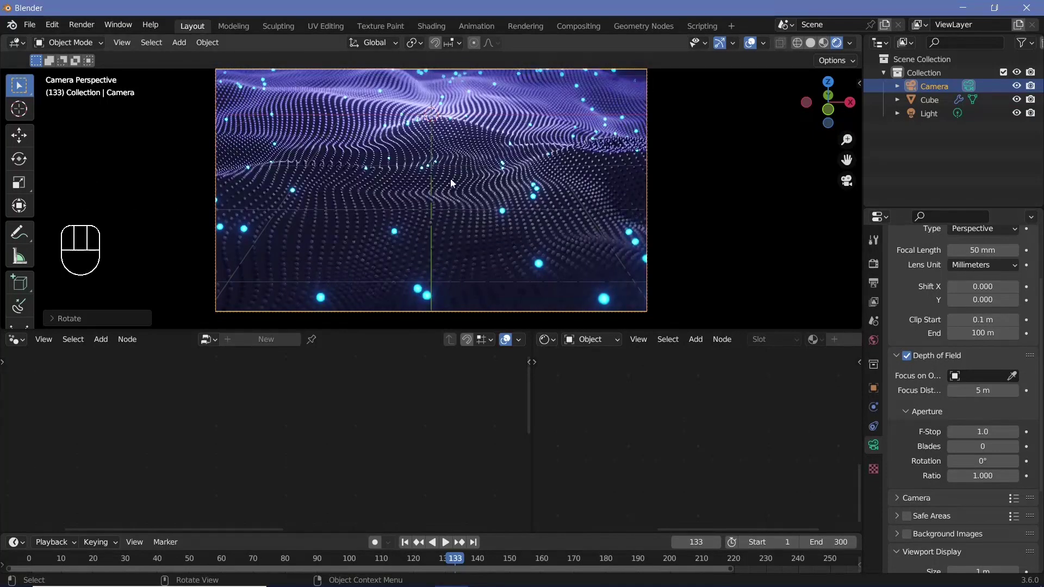
drag(452, 175, 510, 126)
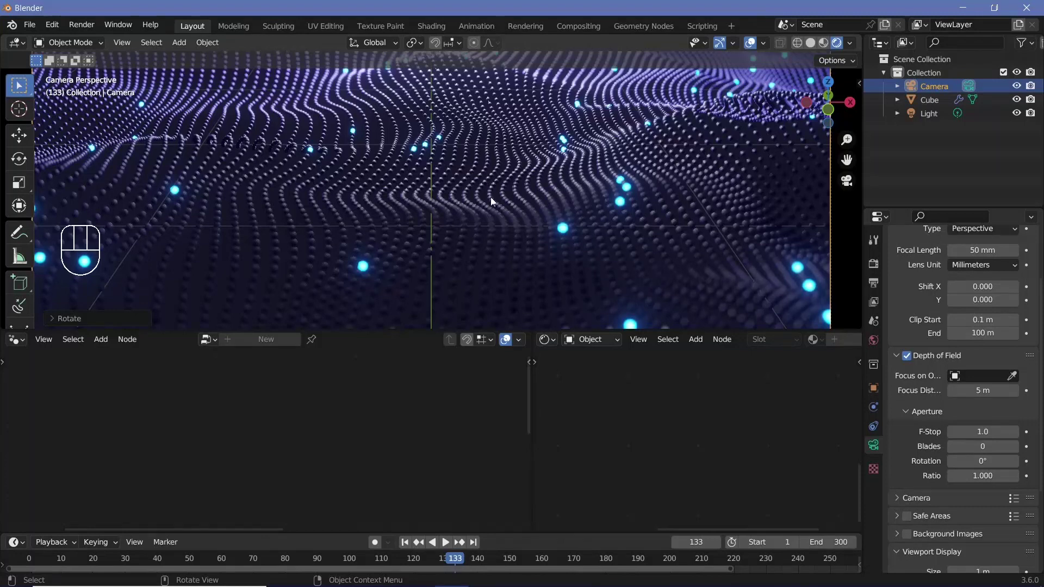
drag(495, 215, 459, 139)
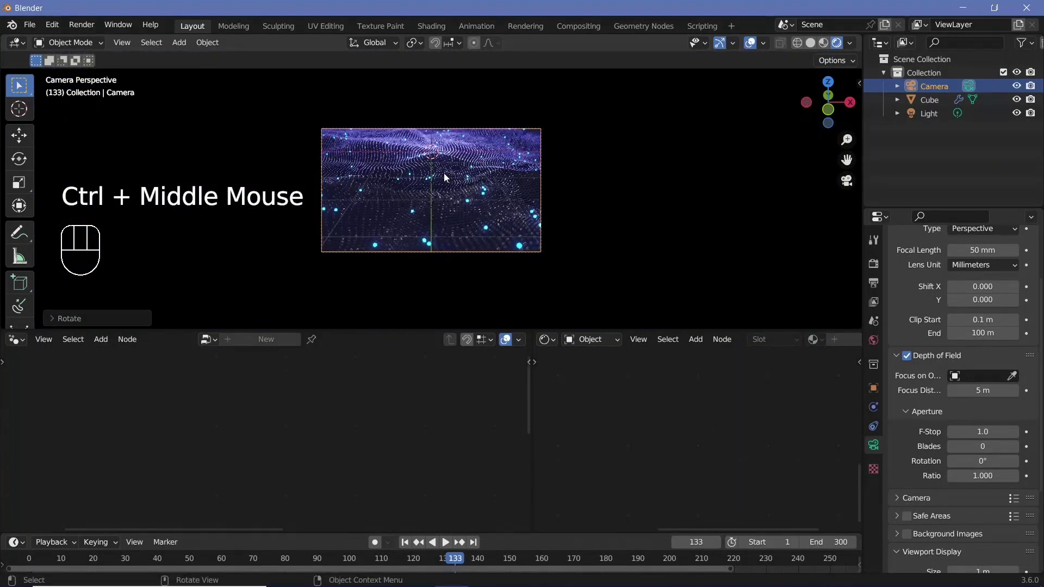
drag(449, 154, 931, 123)
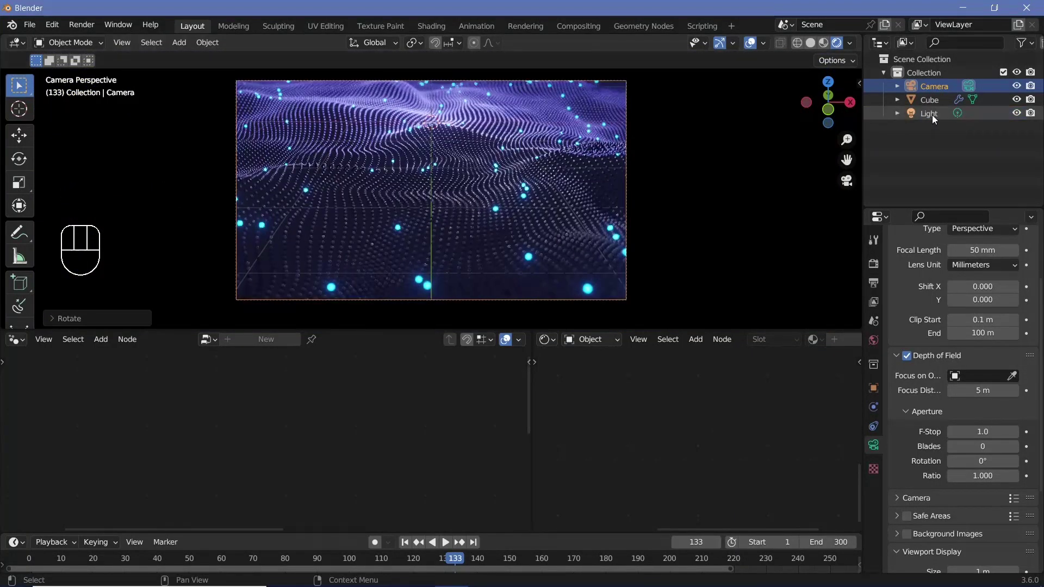
click(935, 123)
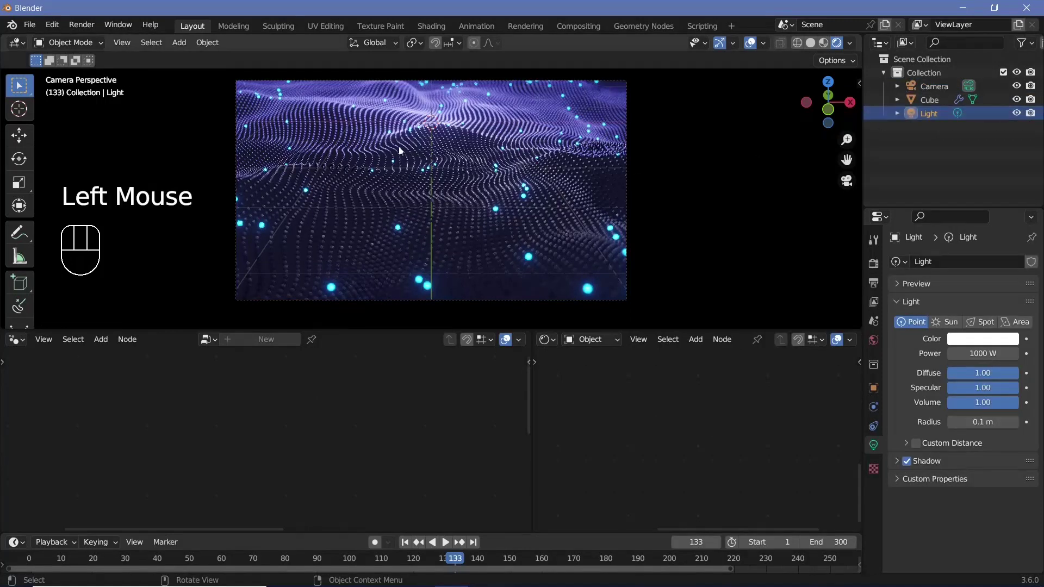